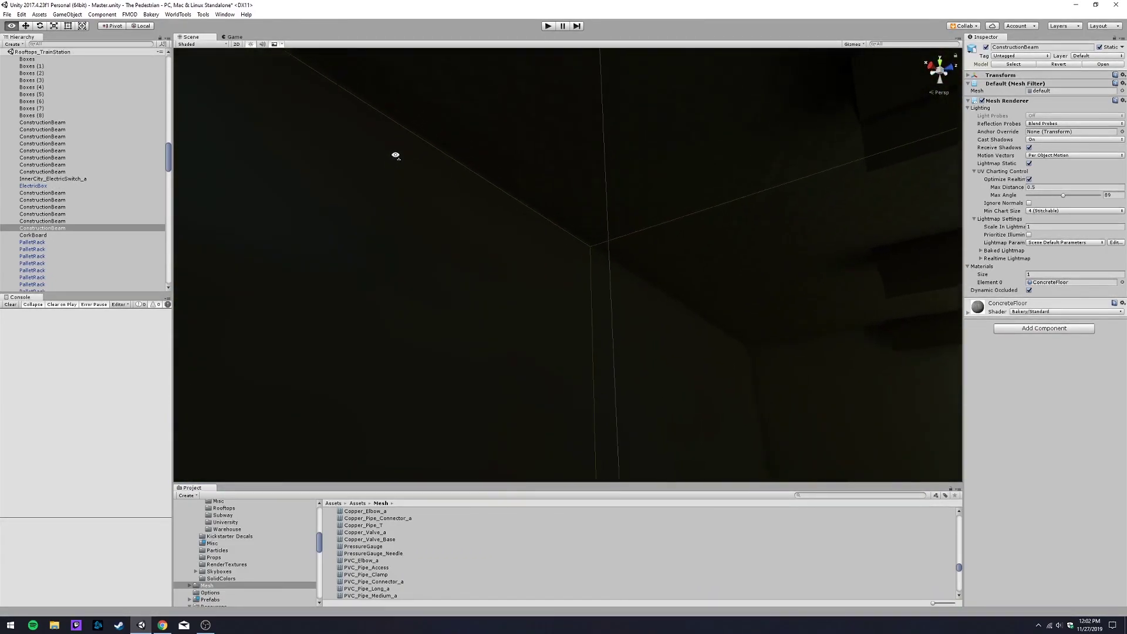
- Look around the warehouse, frame the wall electric switch, then select the fire extinguisher on the desk
right_click(613, 246)
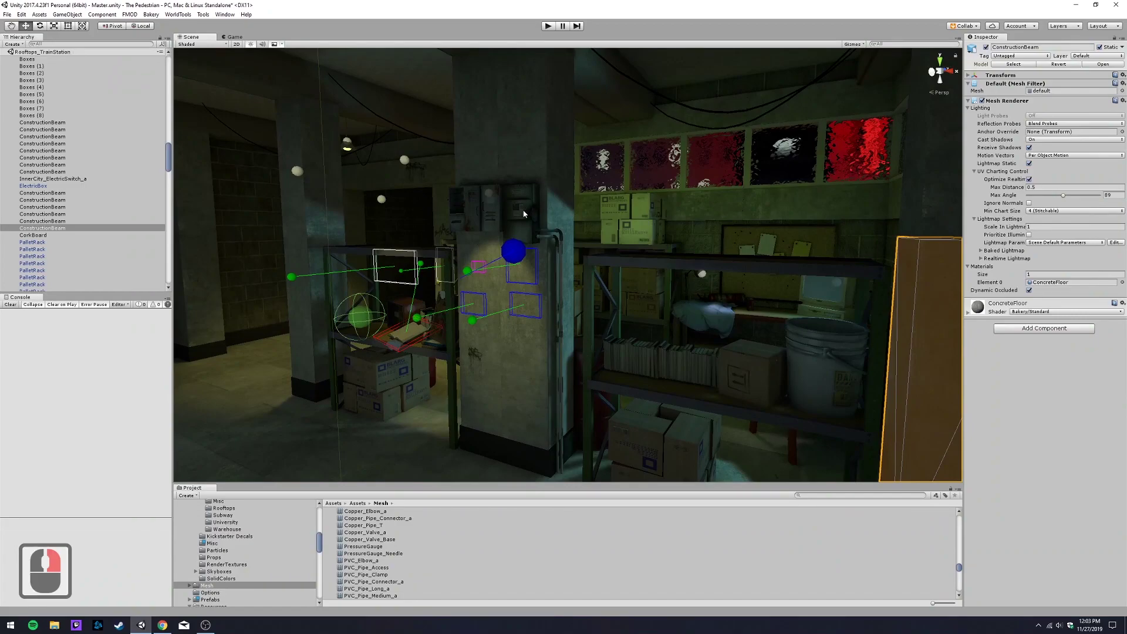
right_click(526, 213)
left_click(523, 218)
key("f")
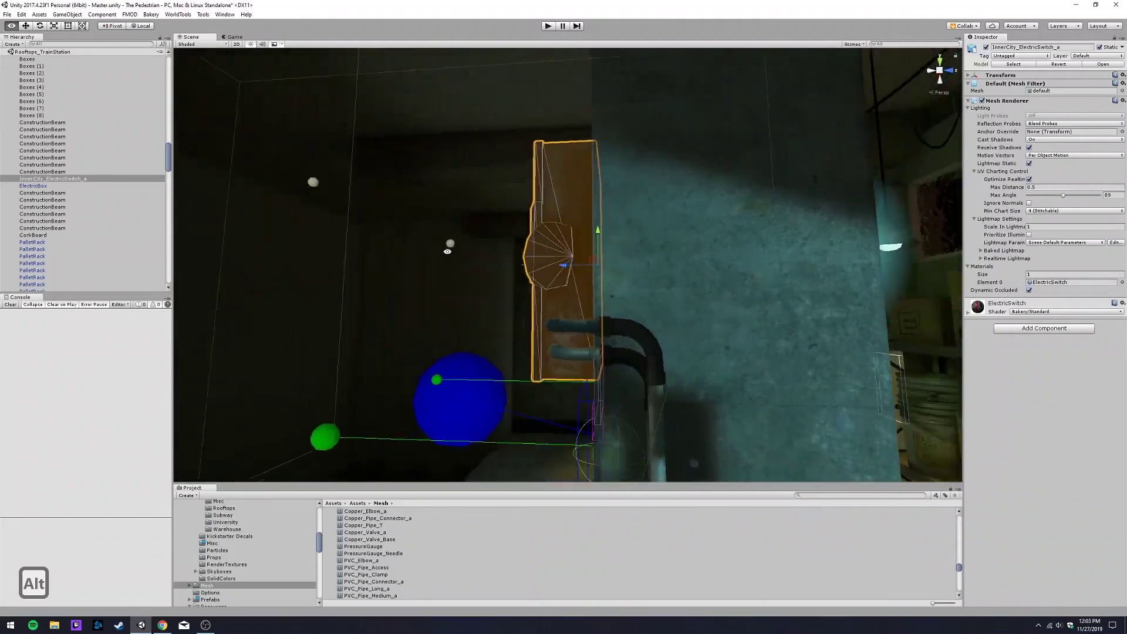
right_click(546, 330)
left_click(546, 330)
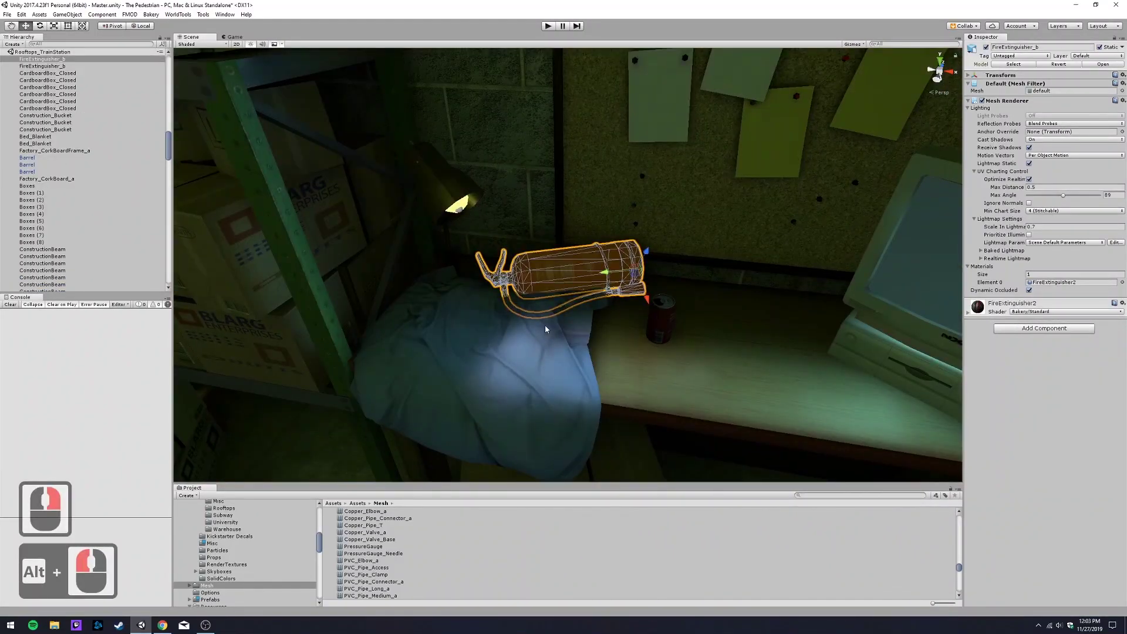
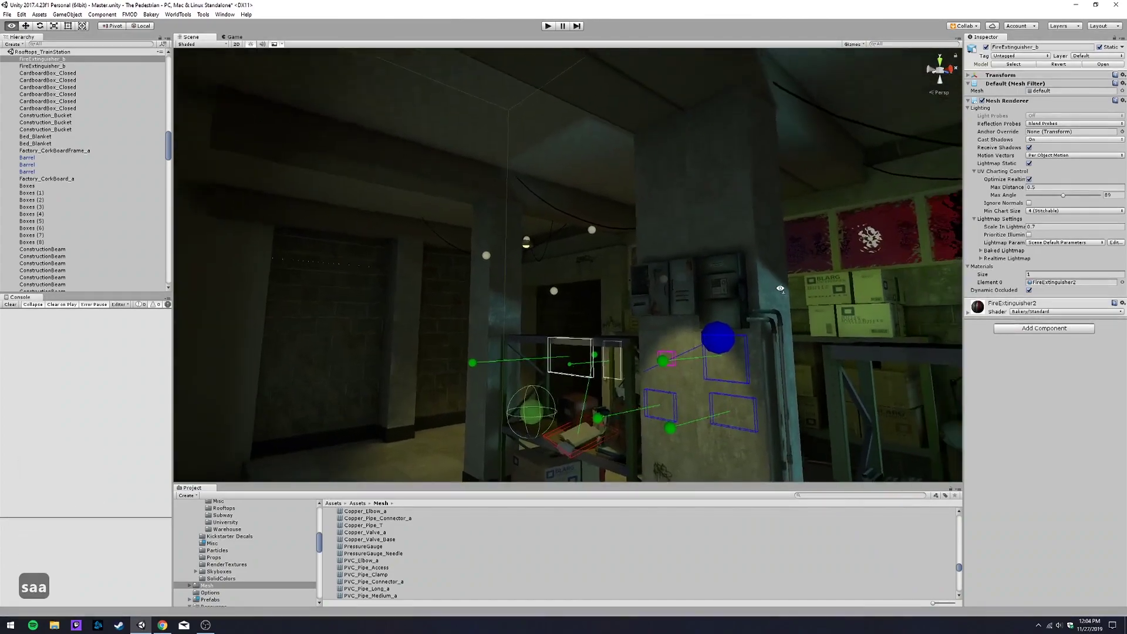
- Fly the camera through the warehouse with WASD and turn back toward the shelves
right_click(775, 305)
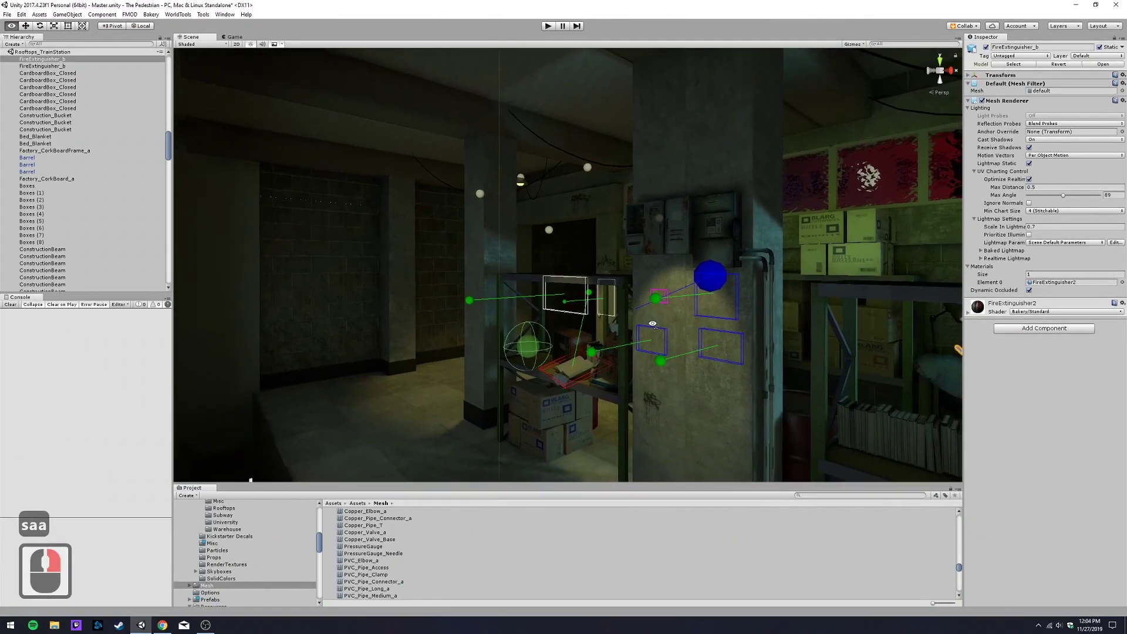
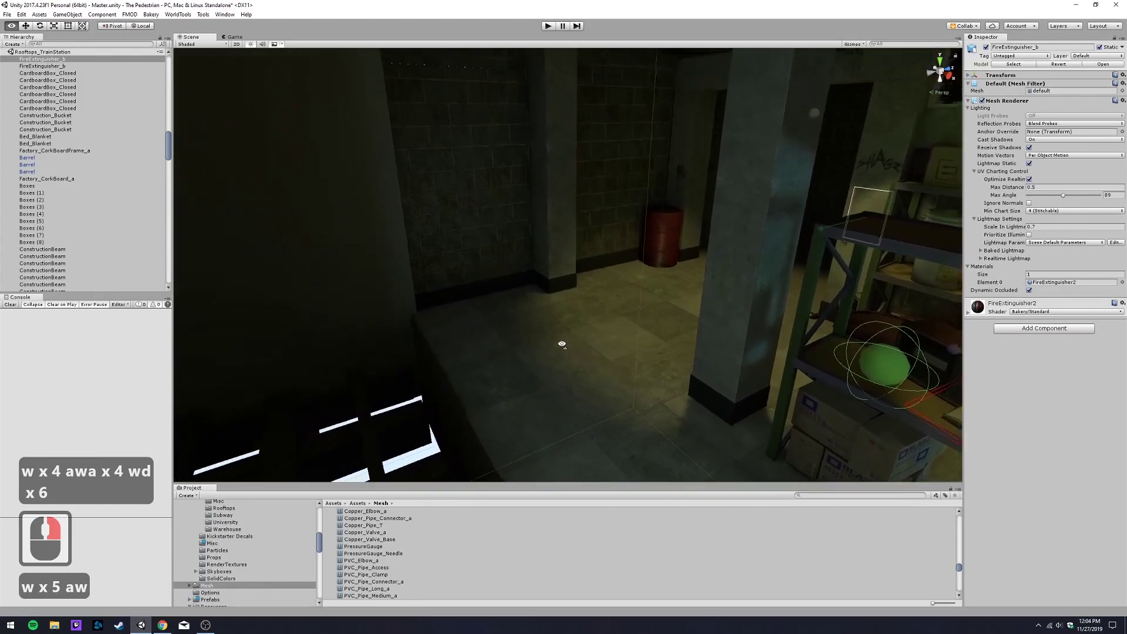
key("w")
type("w")
key("w")
key("w")
key("w")
key("w")
key("w")
type("w x 5 aw")
key("w")
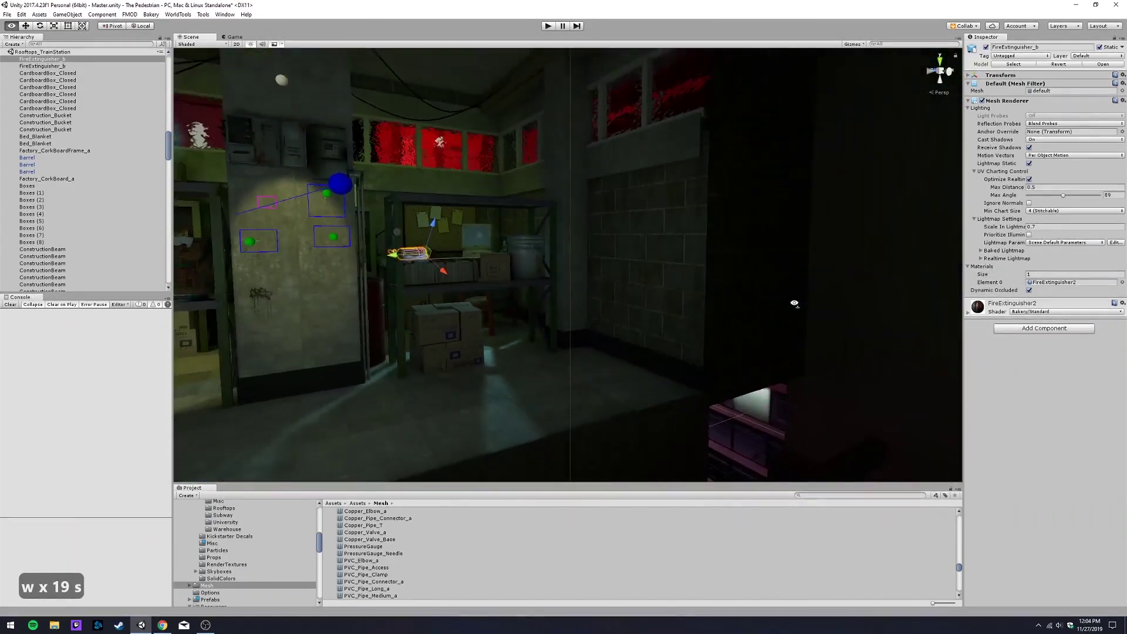
key("a")
type("dd")
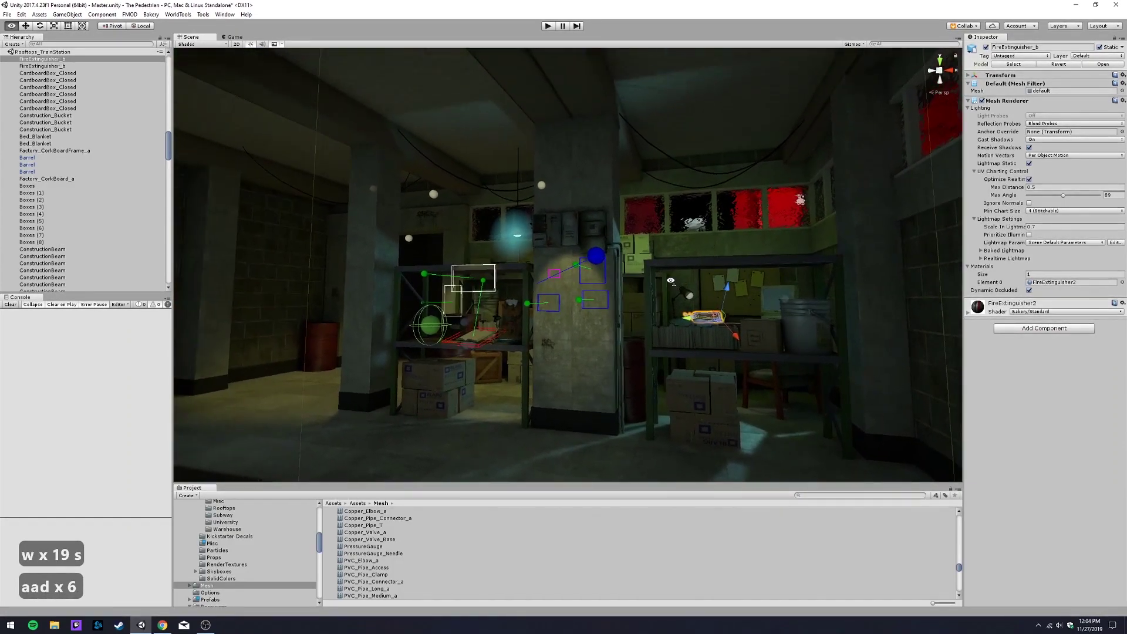
key("w")
key("w")
key("w")
key("w")
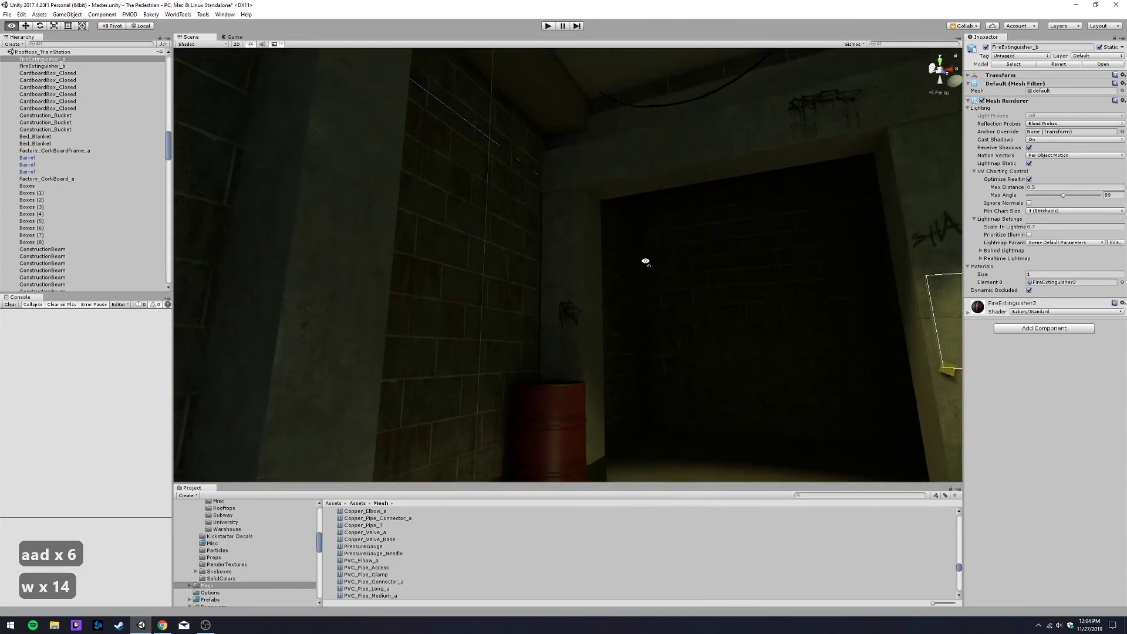
key("w")
key("w")
key("w")
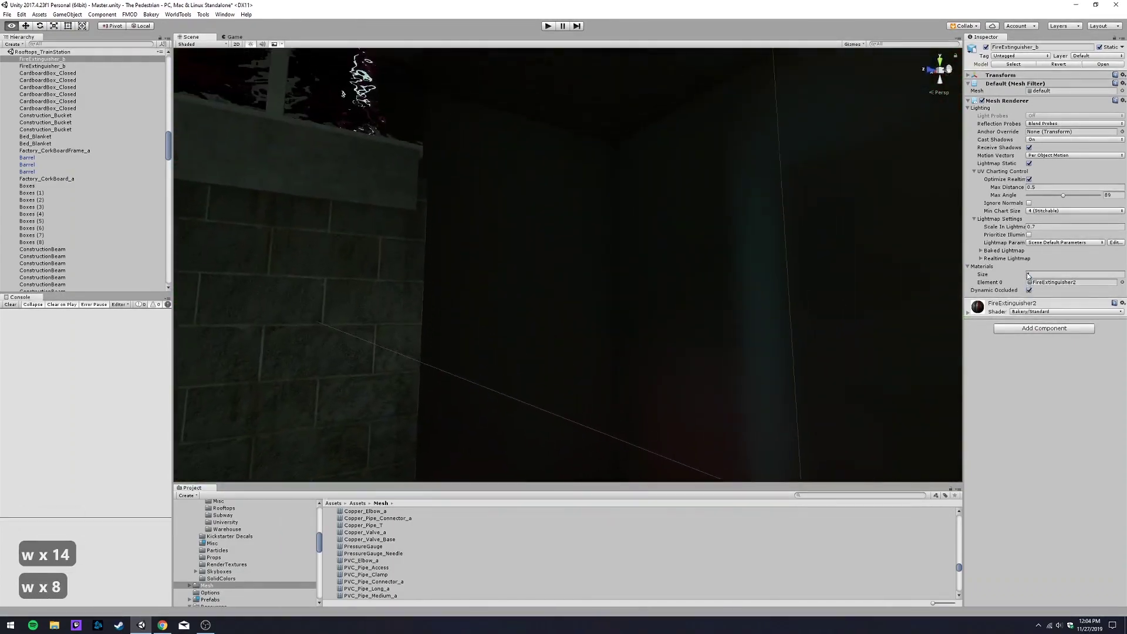
key("w")
key("w")
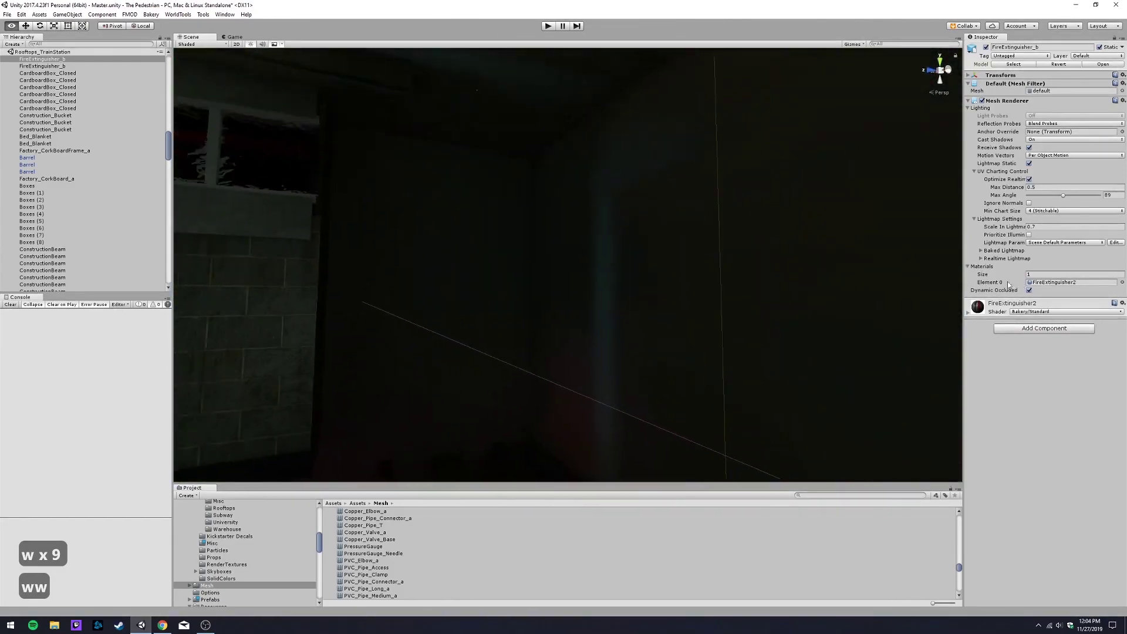
right_click(722, 314)
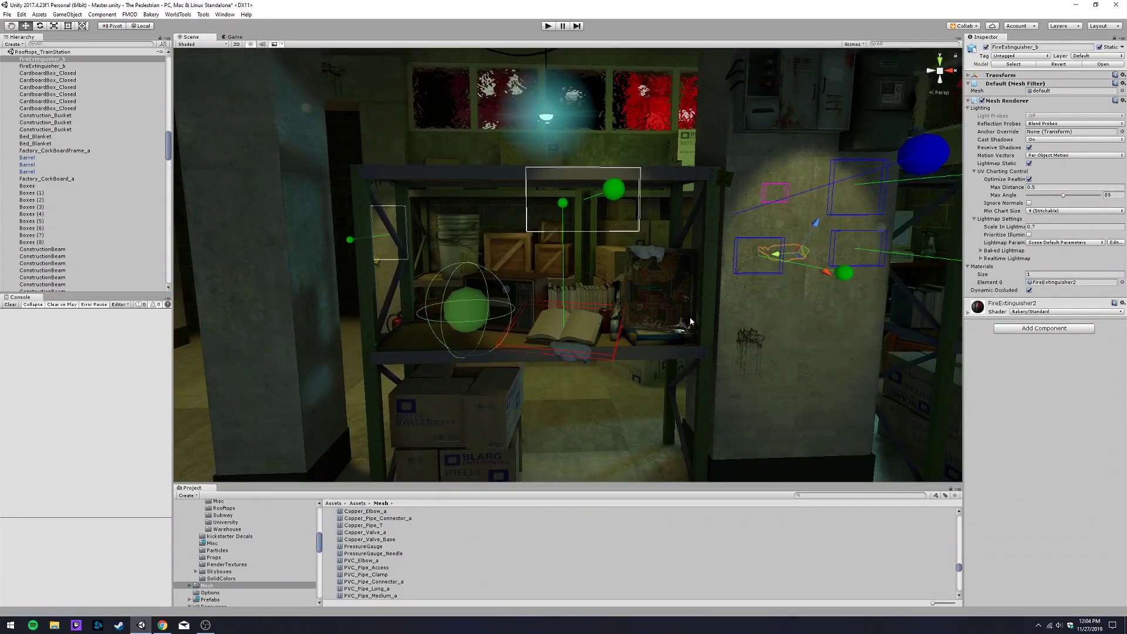
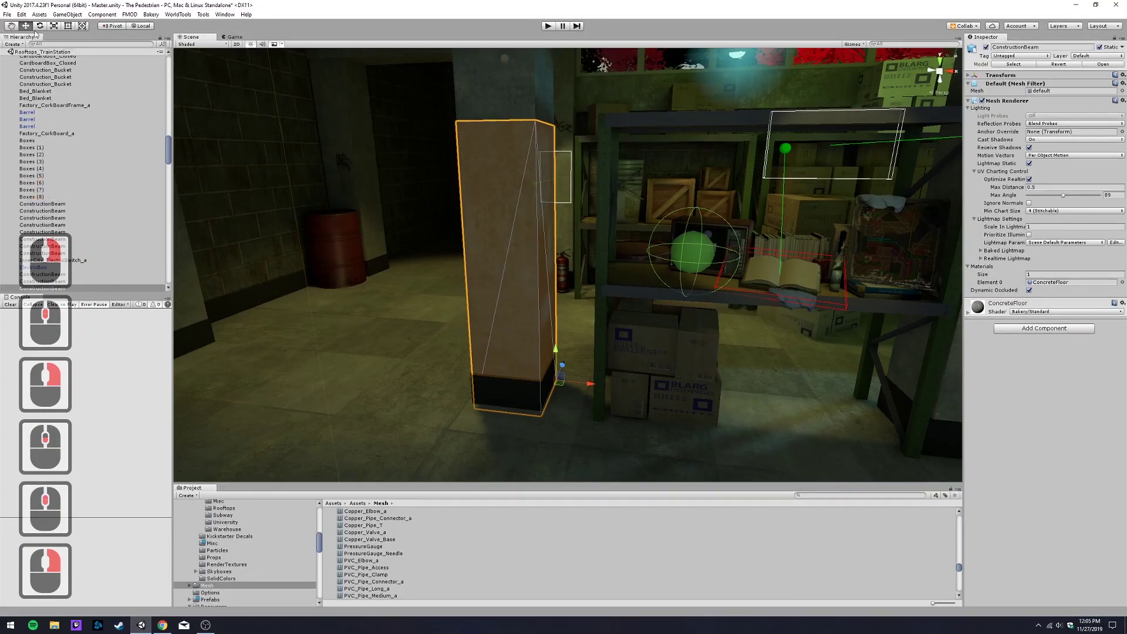
- Try the rotate and scale tools on the ConstructionBeam, undoing each change so it keeps its original size
key("w")
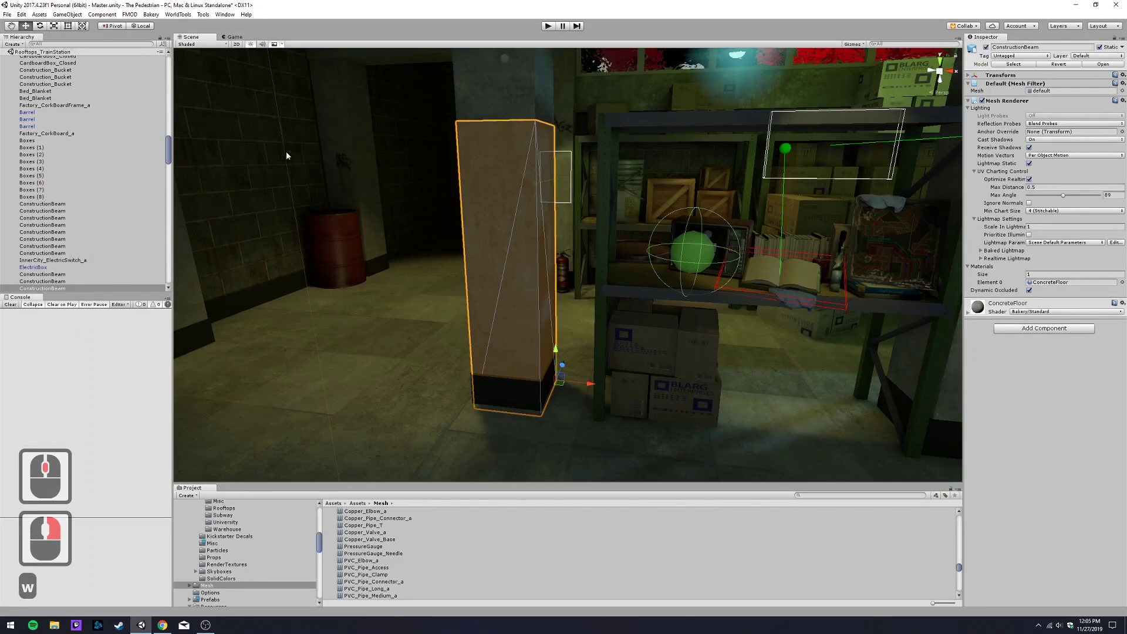
key("e")
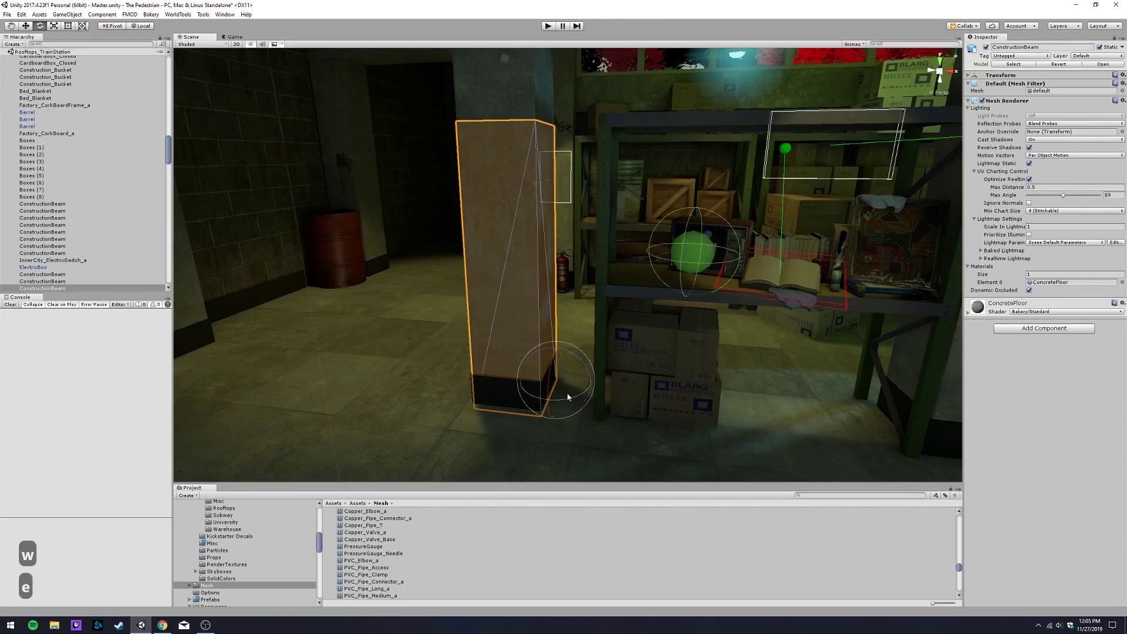
left_click(579, 391)
key("ctrl+z")
key("r")
left_click(597, 386)
key("ctrl+z")
key("t")
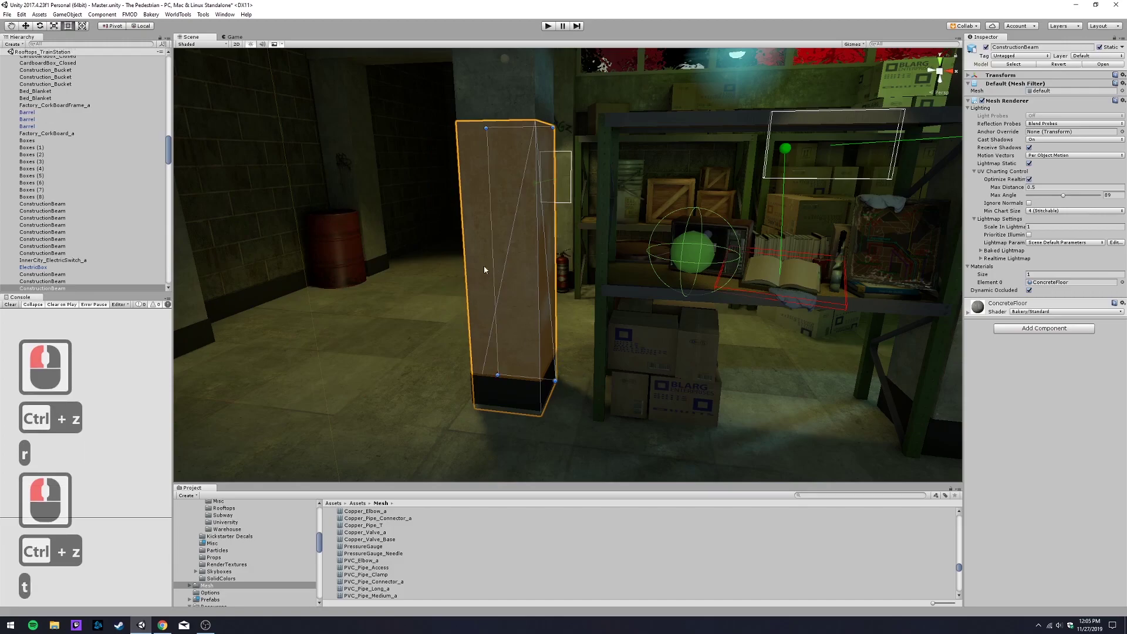
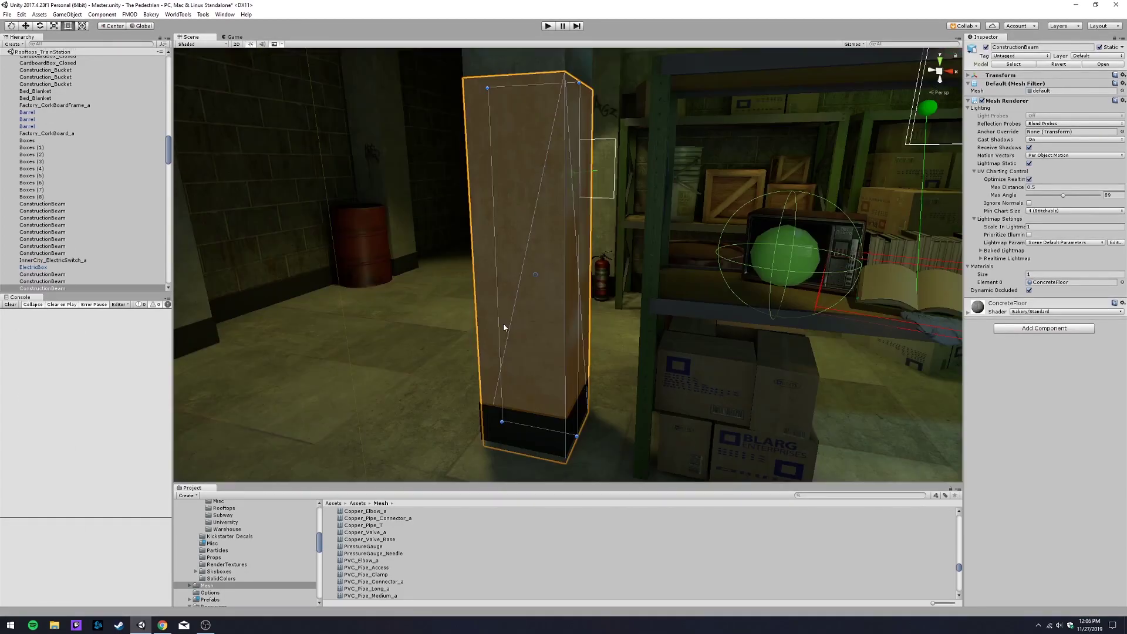
key("w")
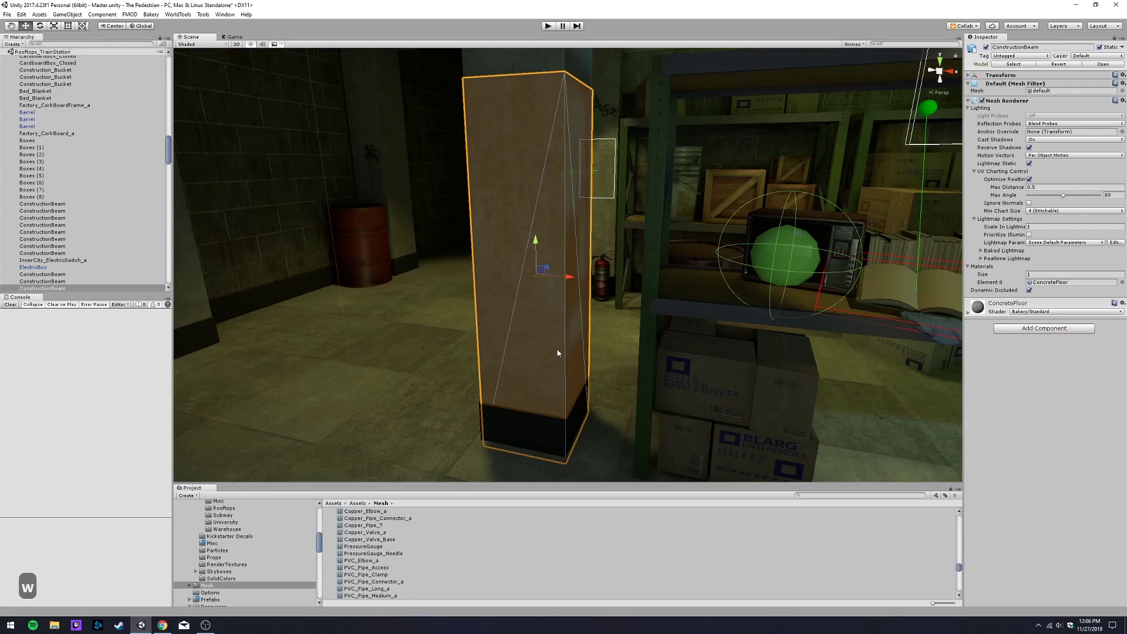
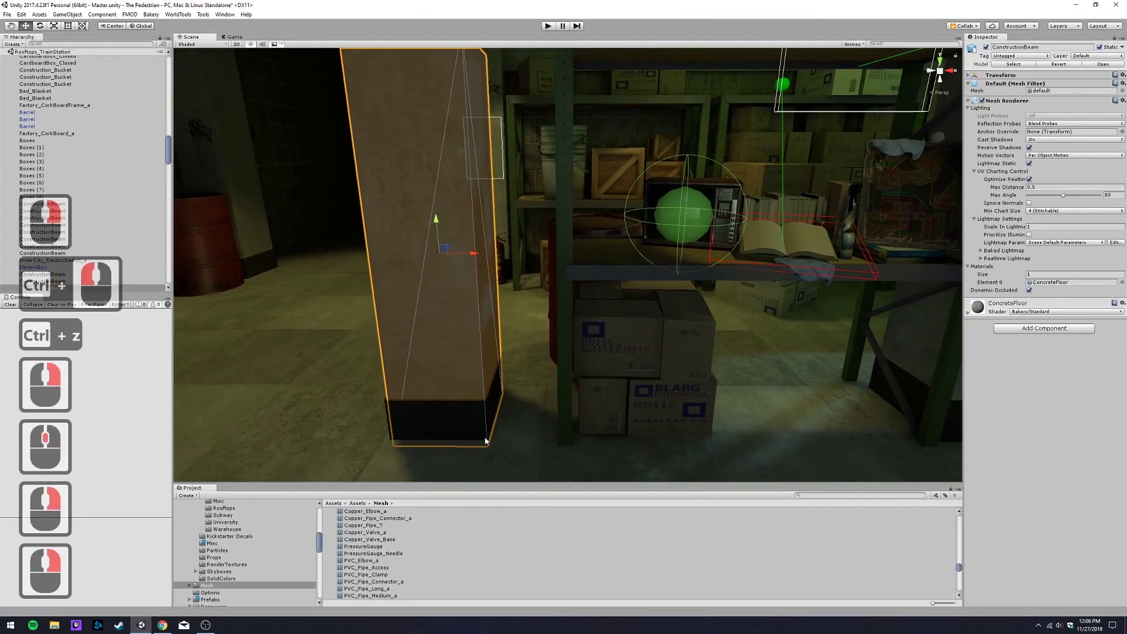
key("v")
type("vv")
key("v")
key("v")
key("v")
type("vv")
left_click(478, 406)
type("v")
key("v")
key("v")
key("ctrl+z")
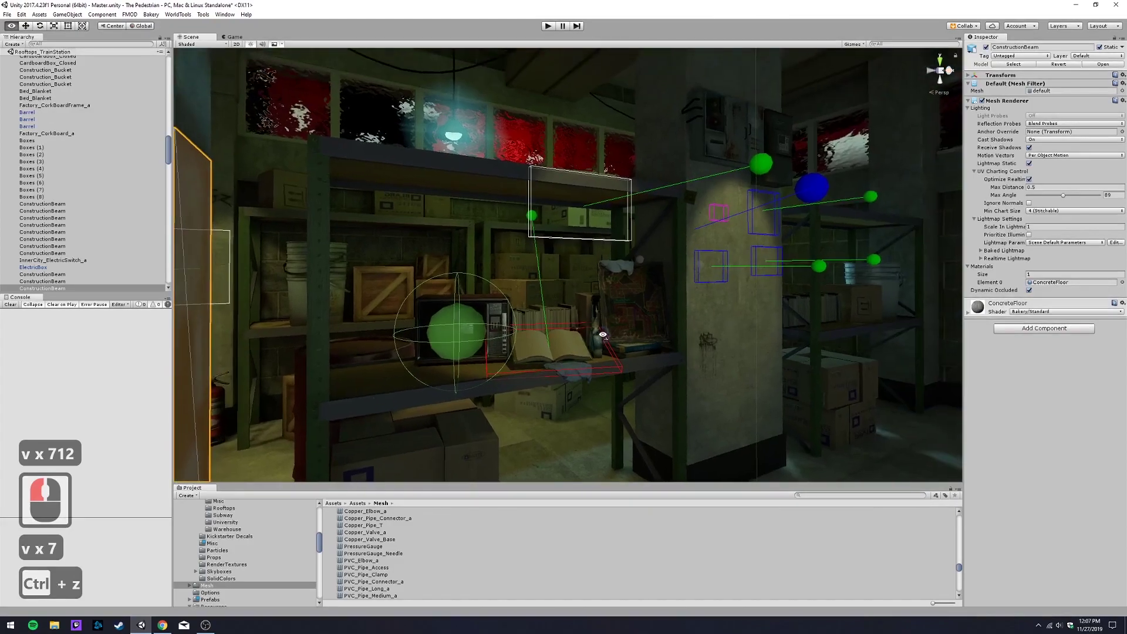
- Move the view over to the shelves and select the stack of cardboard boxes
key("w")
right_click(559, 359)
middle_click(783, 417)
type("wasd")
right_click(546, 326)
left_click(586, 289)
right_click(583, 283)
key("w")
- Duplicate the box stack and vertex-snap it by a corner onto the upper shelf beside the others
key("ctrl+d")
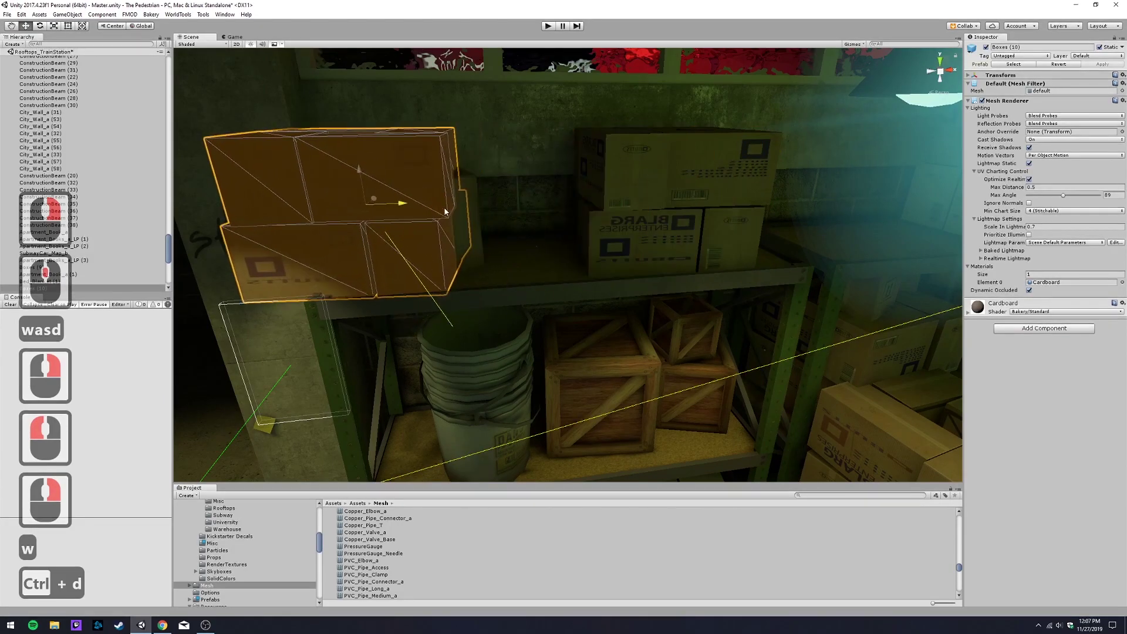
left_click(458, 215)
type("wvvv")
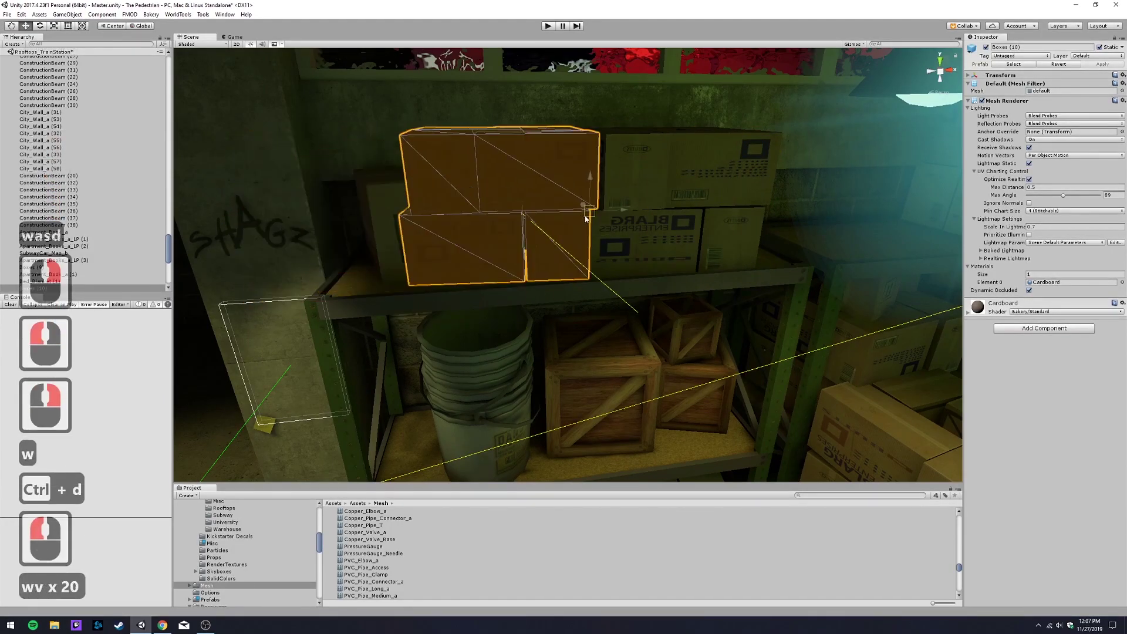
key("v")
left_click(588, 219)
type("v")
left_click(643, 286)
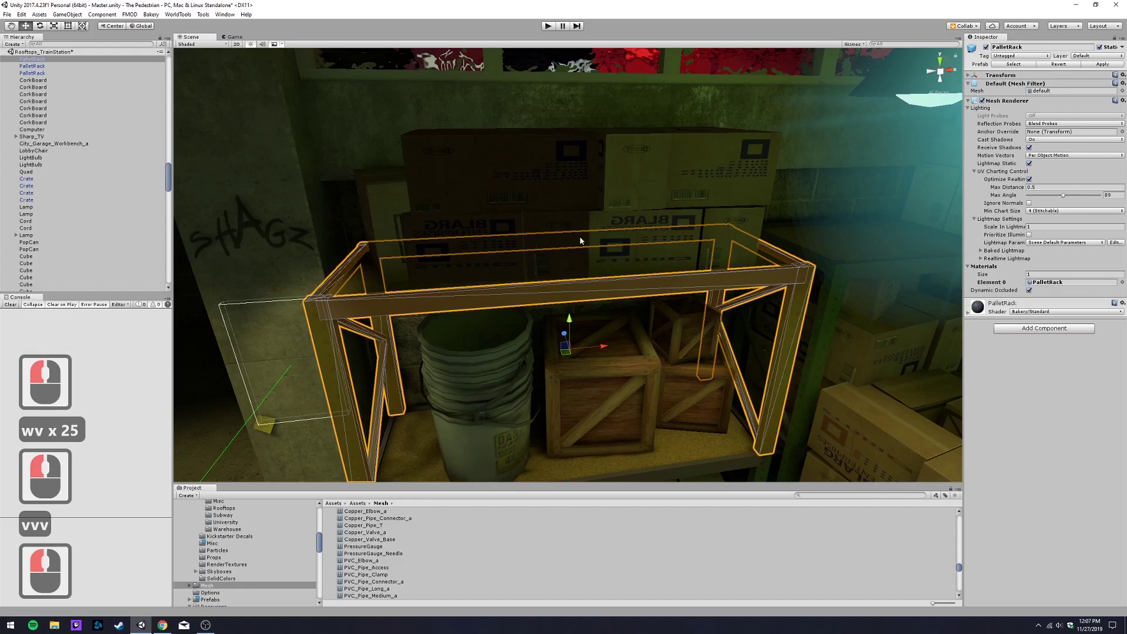
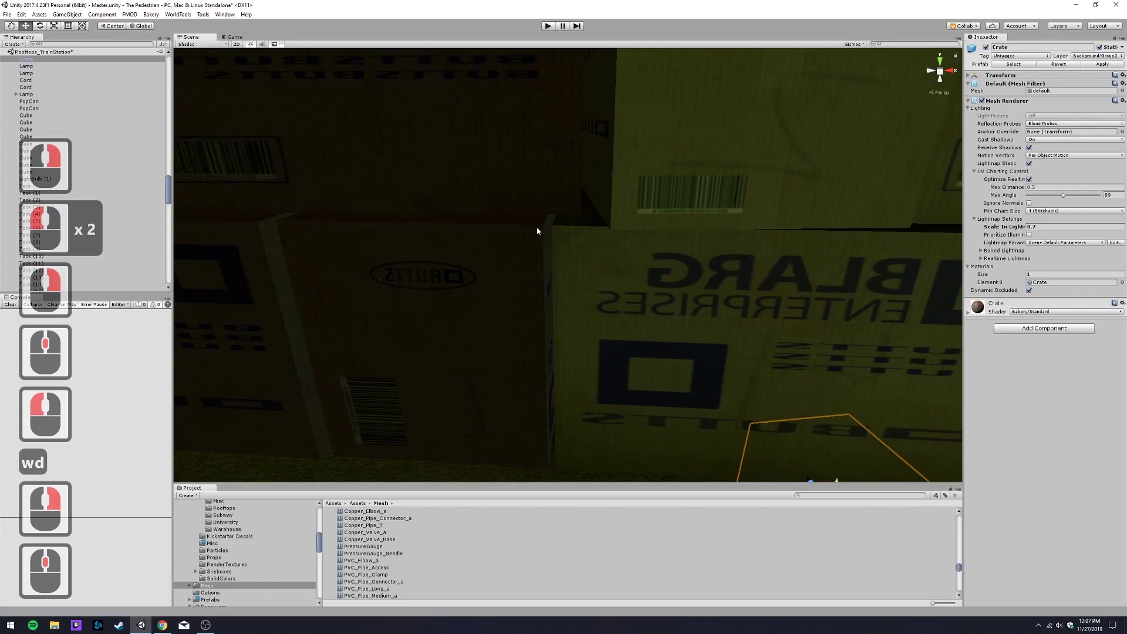
- Return the beam's handle to Pivot position and Local axes with the Z toggle
type("wd")
right_click(594, 369)
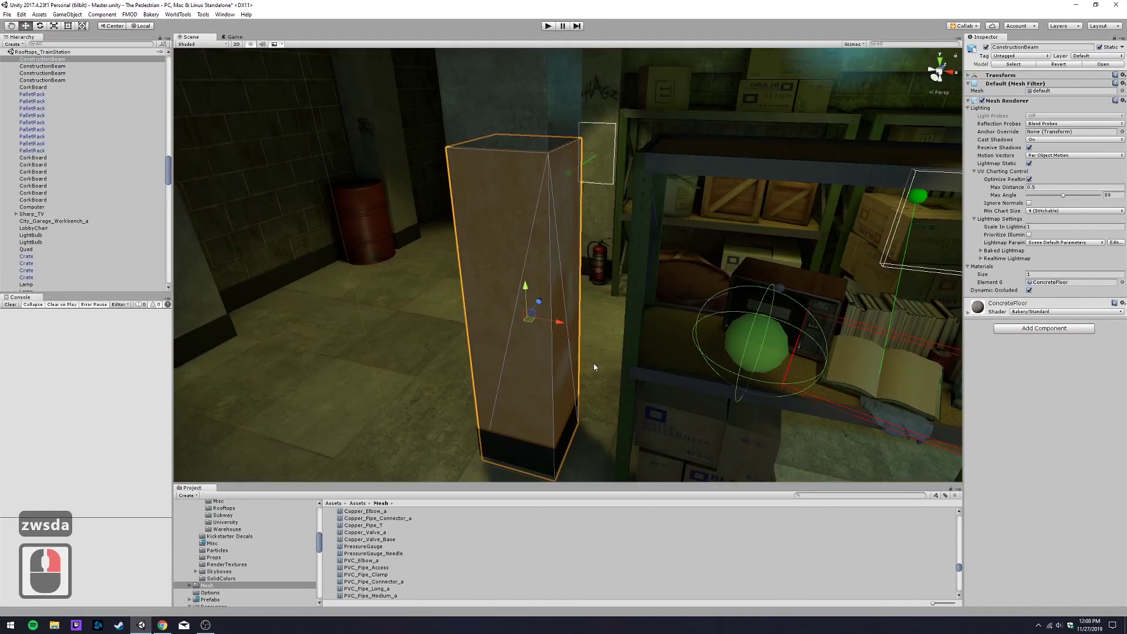
key("z")
key("z")
key("z")
key("z")
key("z")
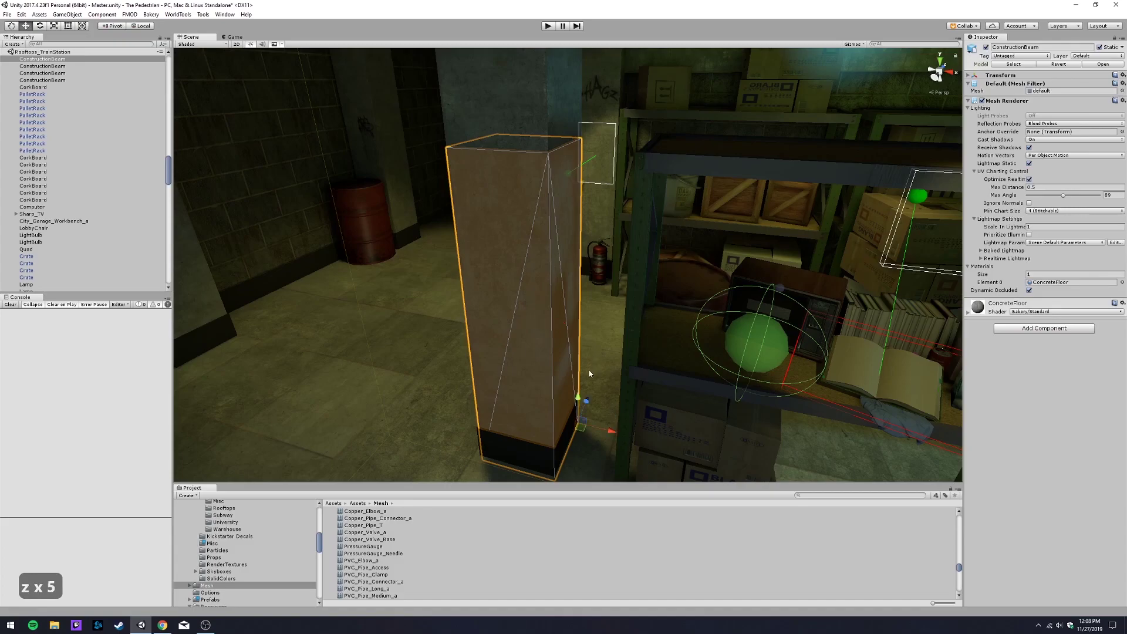
- Toggle the ConstructionBeam's handle position back to Center with Z
right_click(591, 389)
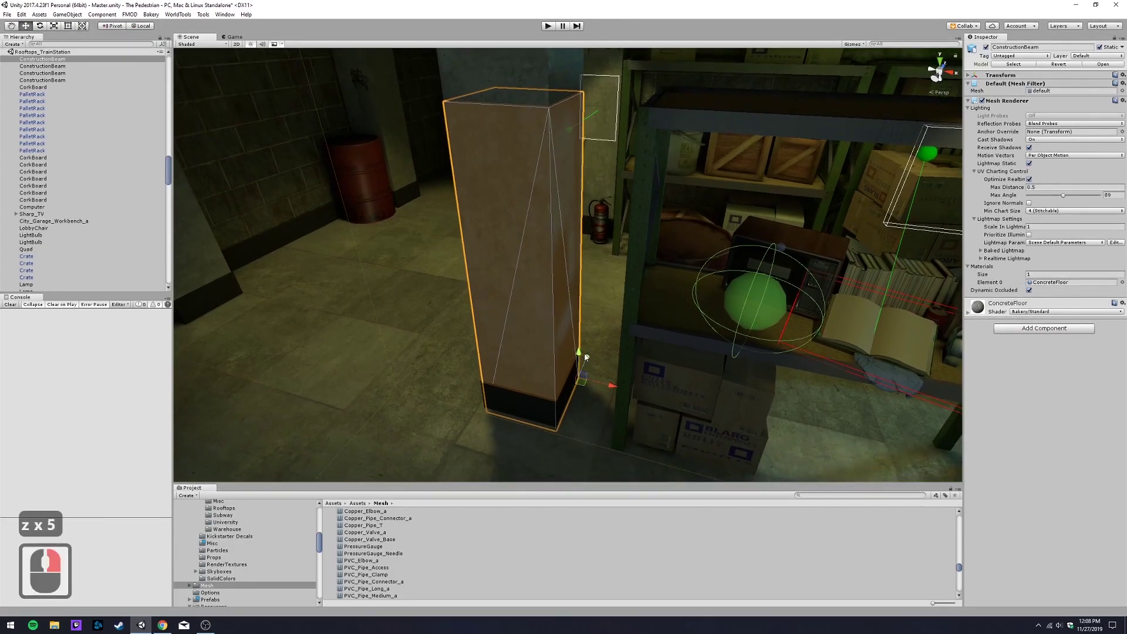
key("z")
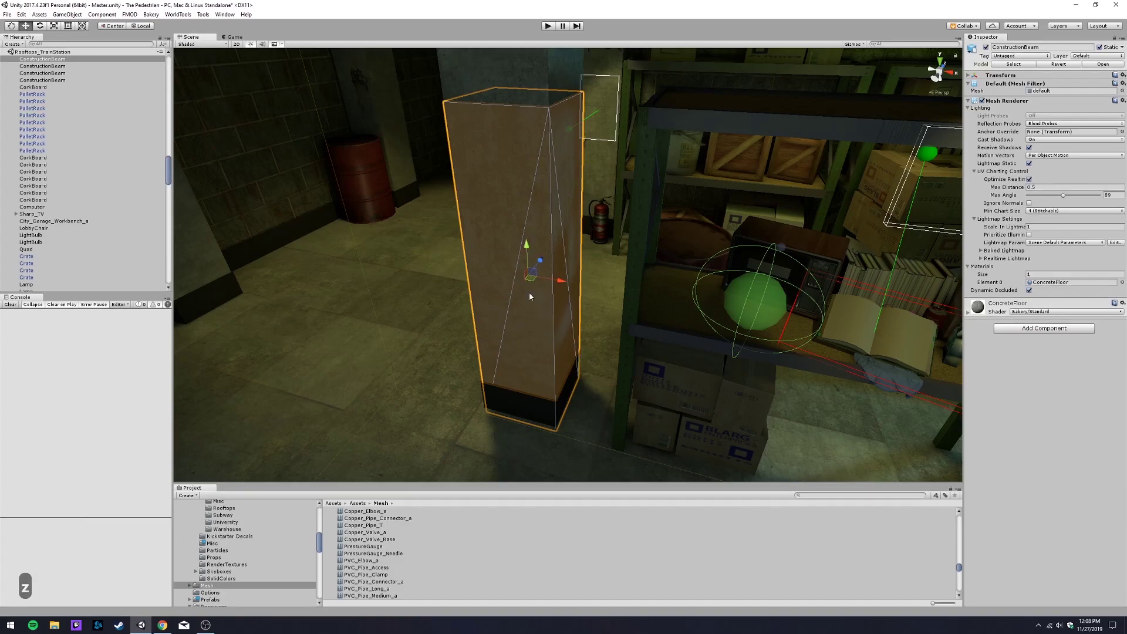
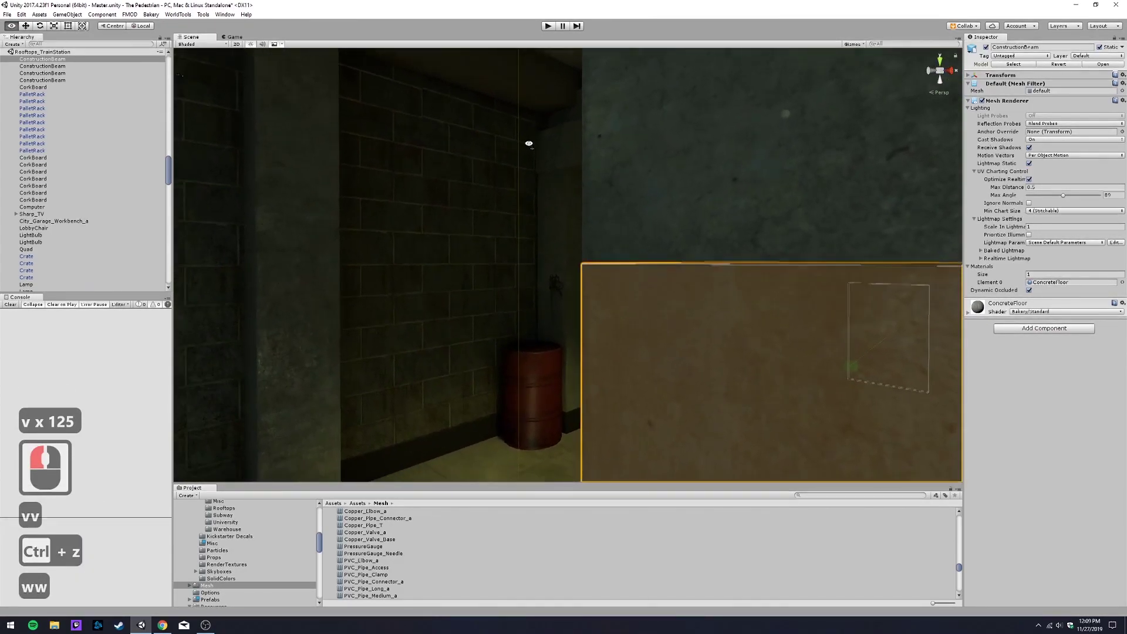
- Start flying the view around the storeroom toward the Standard_10x5 floor plane
right_click(537, 156)
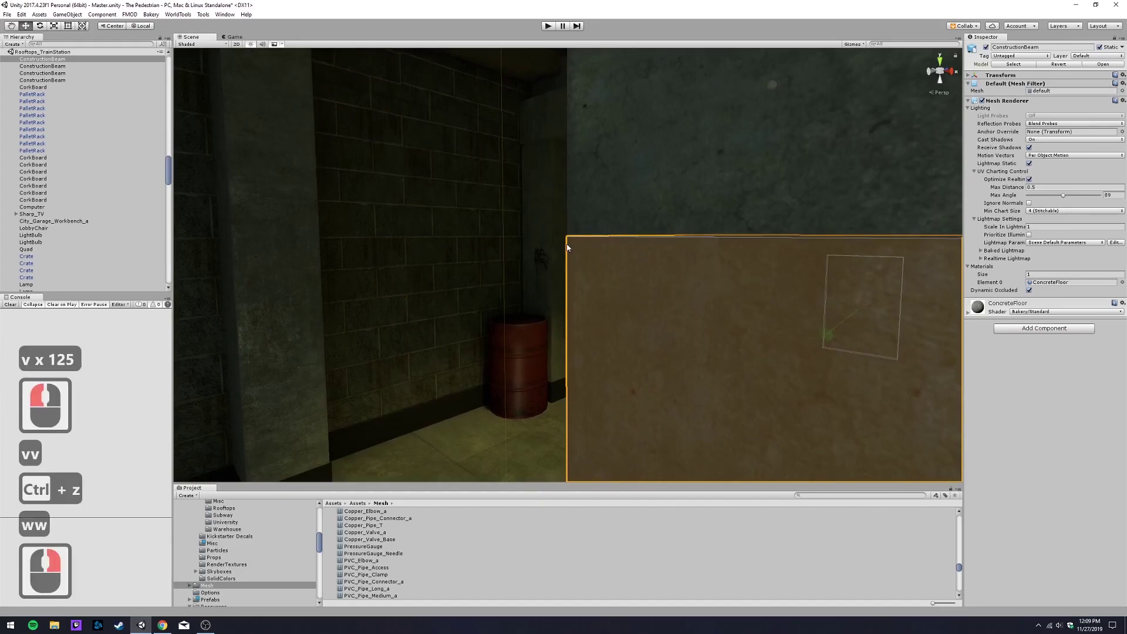
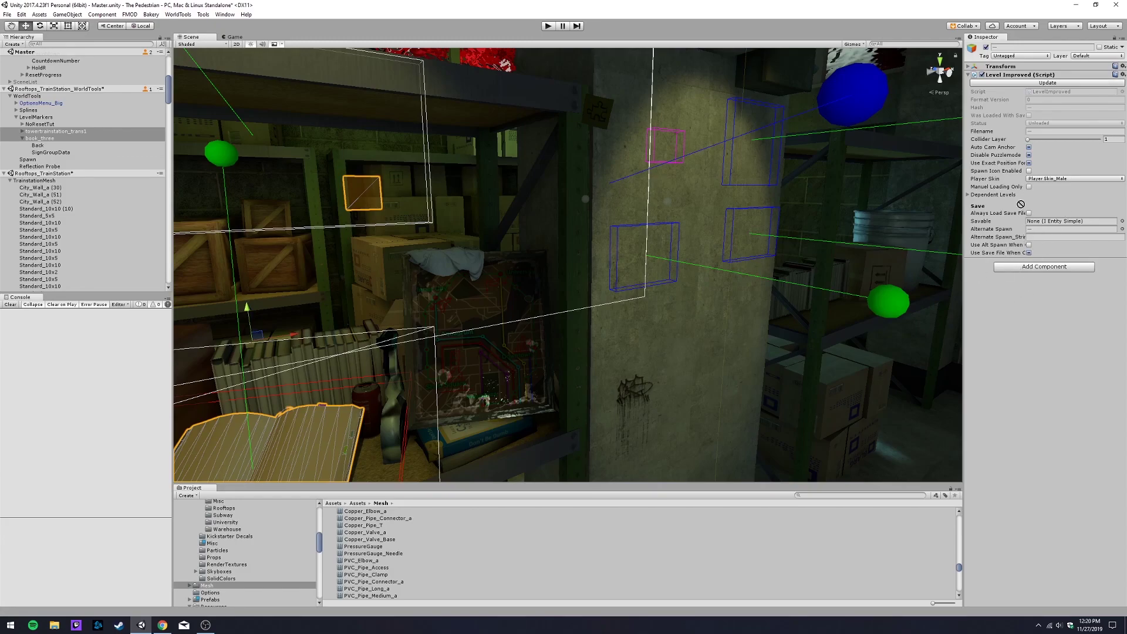
- Lock NoResetTut's Inspector, select towertrainstation_trans1 and book_three markers, and drop them onto Sticky Notes_Powered
left_click(930, 317)
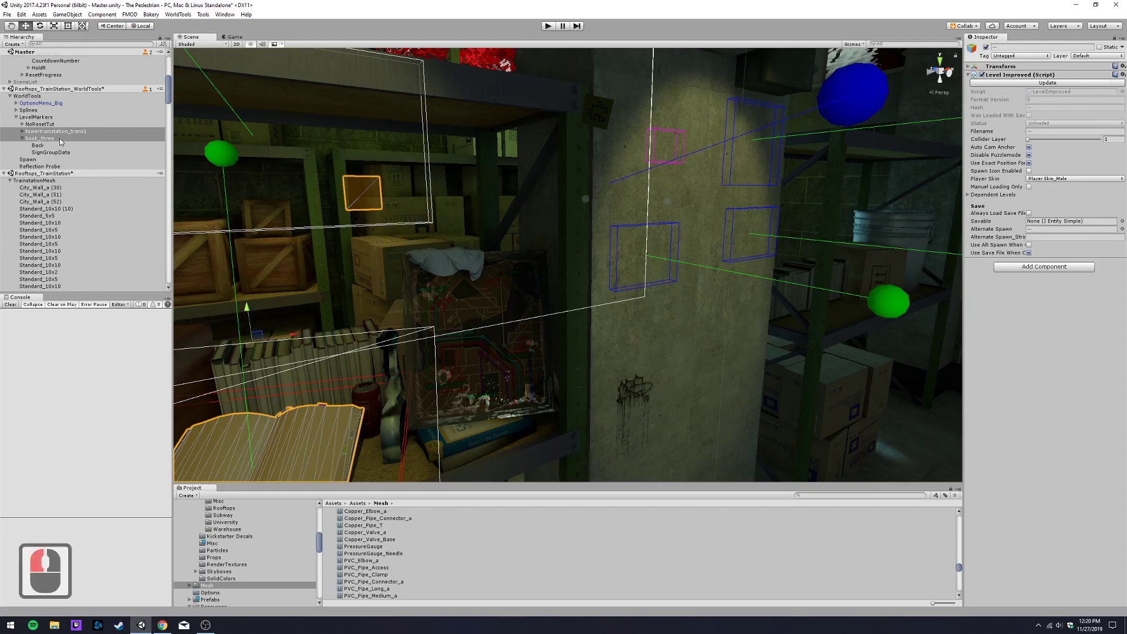
left_click(57, 126)
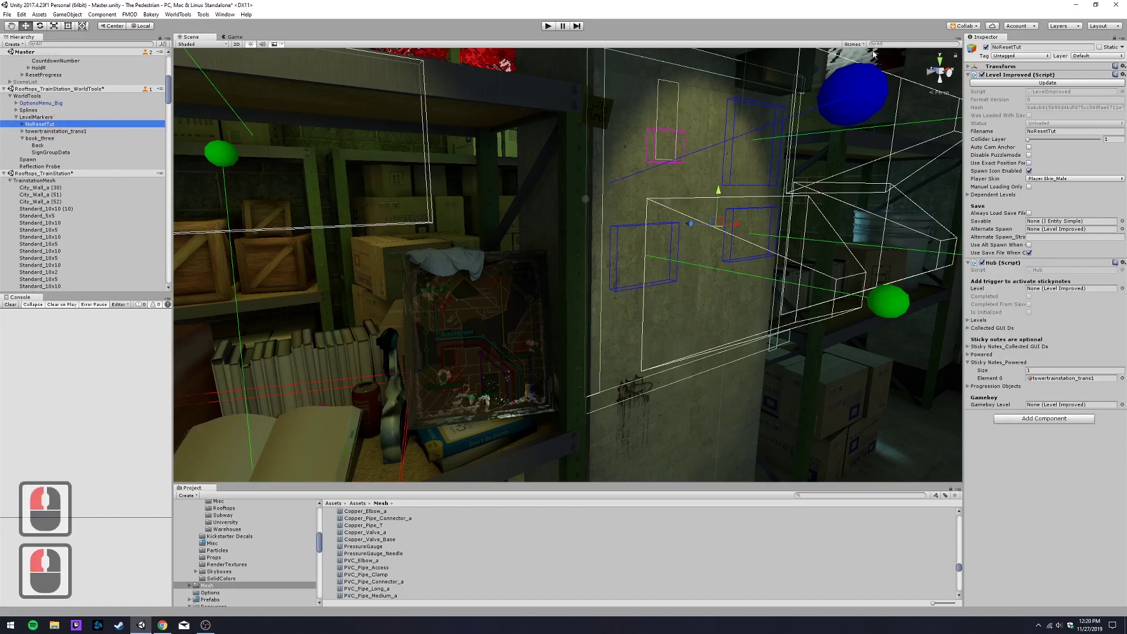
right_click(980, 40)
left_click(999, 67)
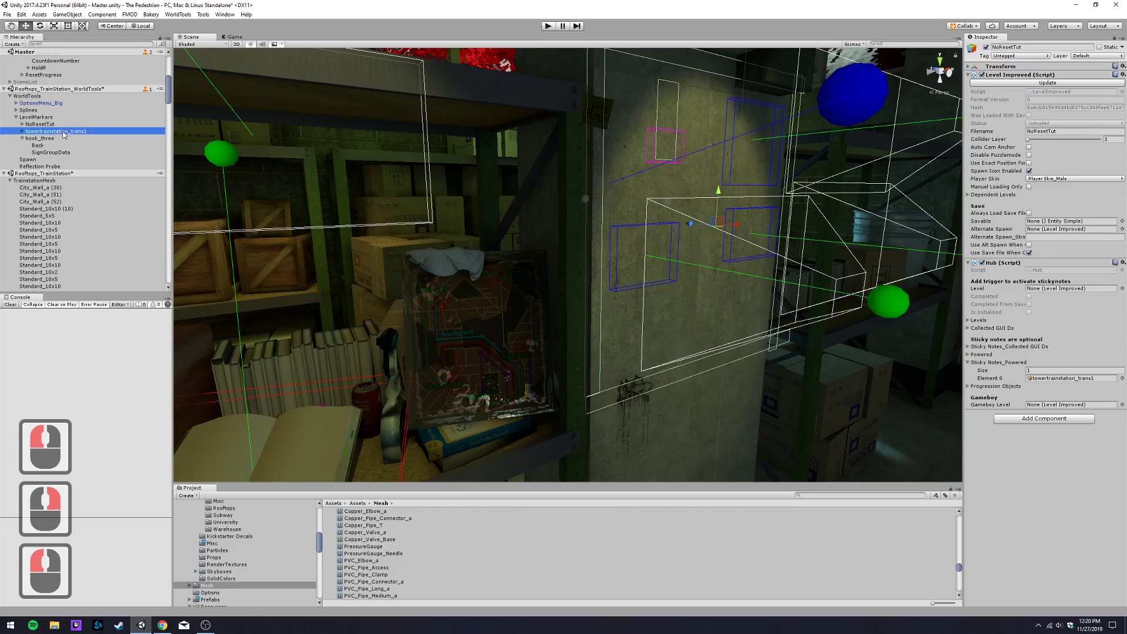
left_click(65, 134)
left_click(57, 140)
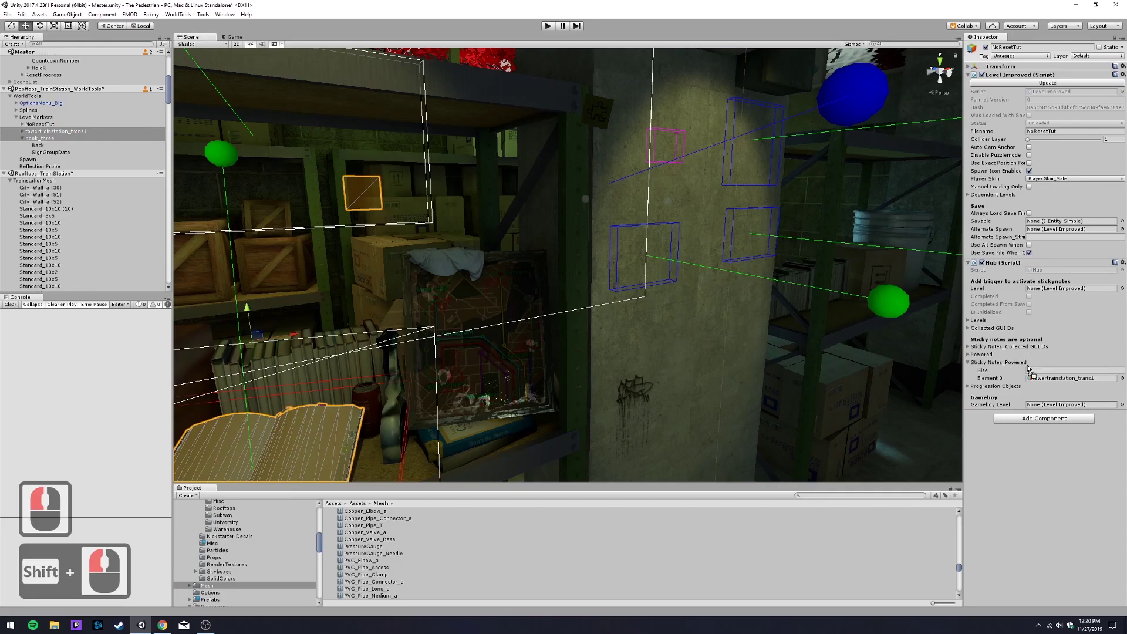
left_click(1028, 367)
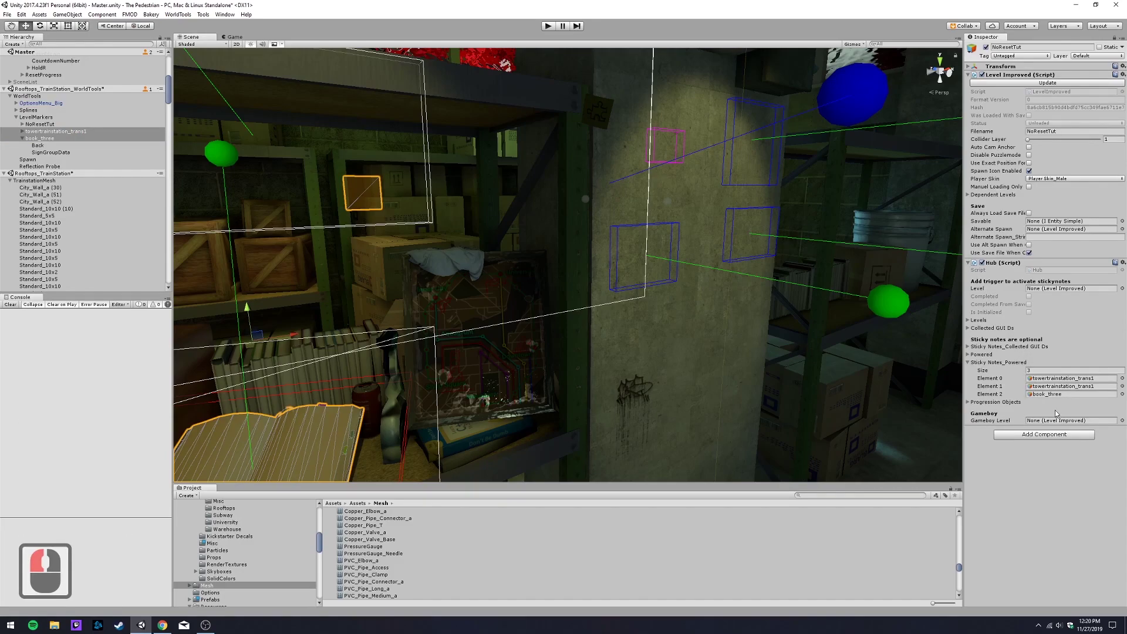
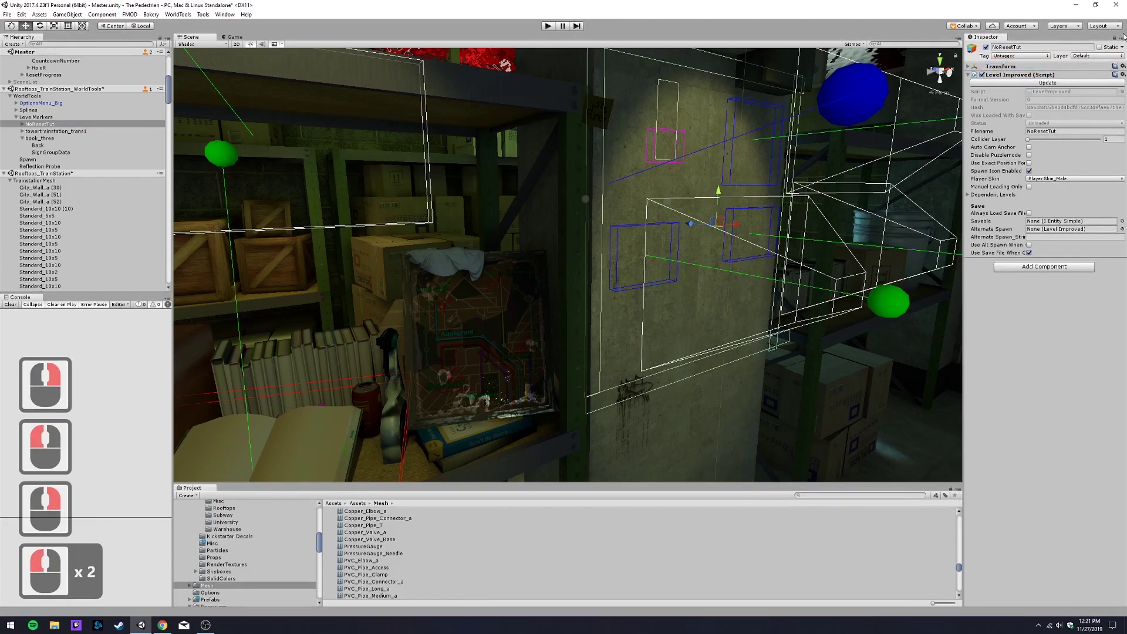
- Work the Inspector header controls so NoResetTut keeps only its Transform and Level Improved components
left_click(1116, 43)
left_click(1116, 40)
left_click(1116, 40)
double_click(1116, 41)
left_click(1116, 40)
left_click(1116, 40)
left_click(1116, 41)
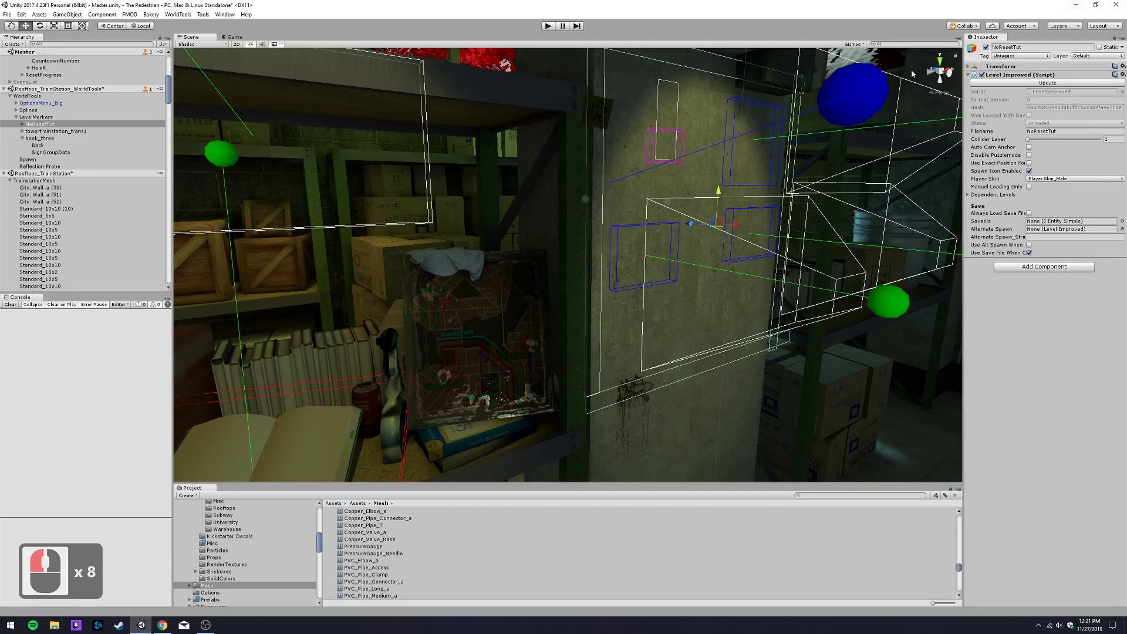
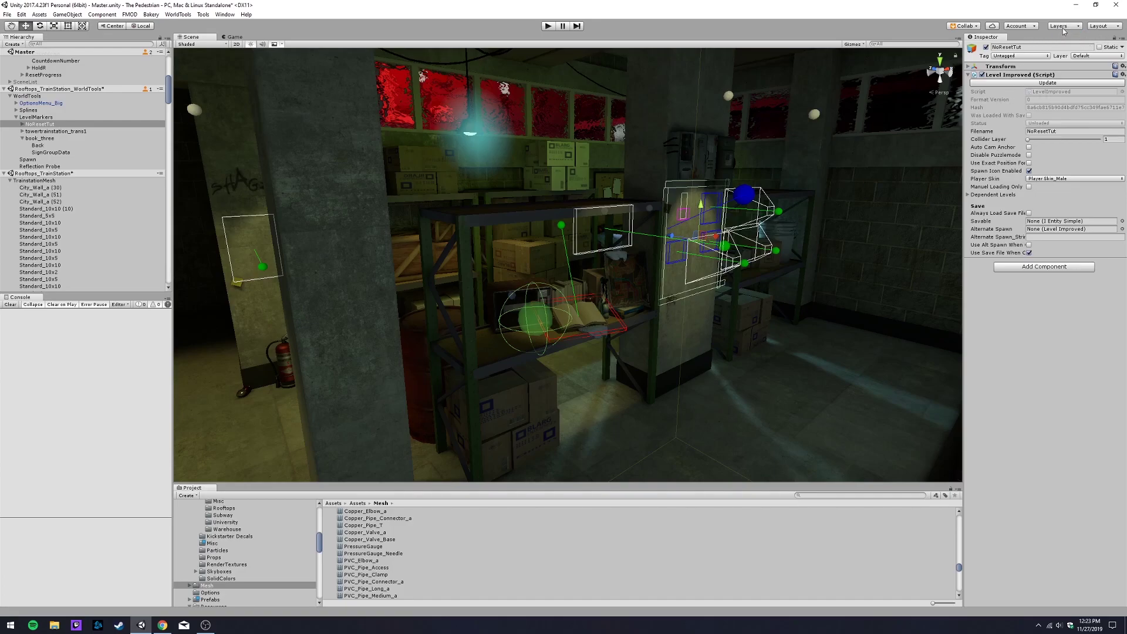
- Hide the Default layer from the Layers dropdown, leaving only the crates and sphere visible
left_click(1065, 31)
left_click(1110, 59)
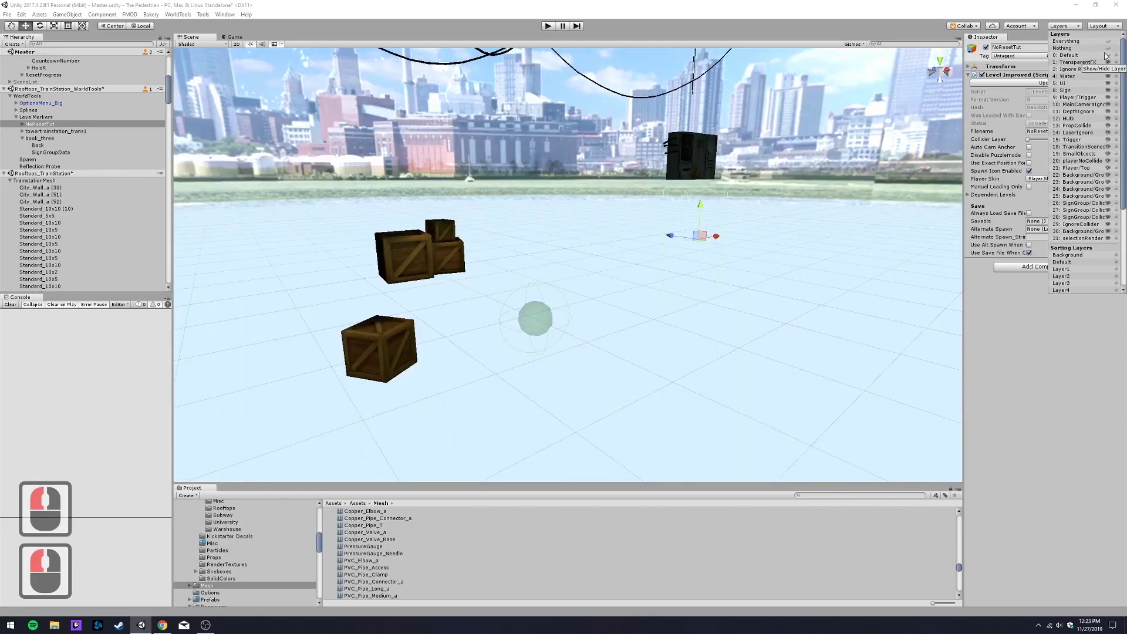
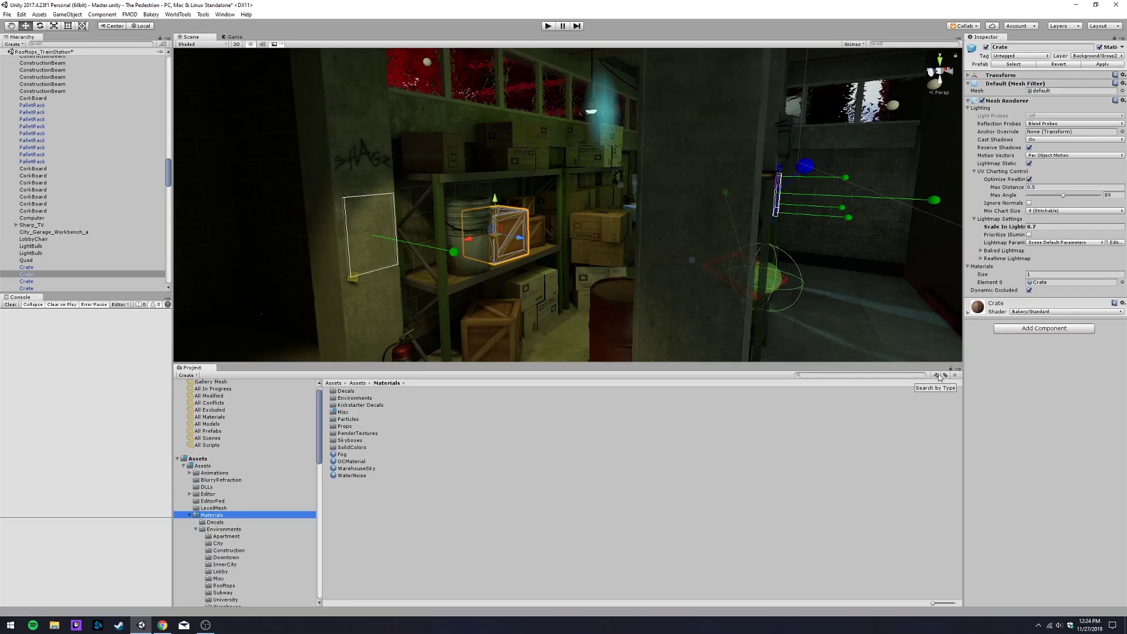
- Set the Project Search by Type filter to Mesh, Prefab and Texture
left_click(938, 378)
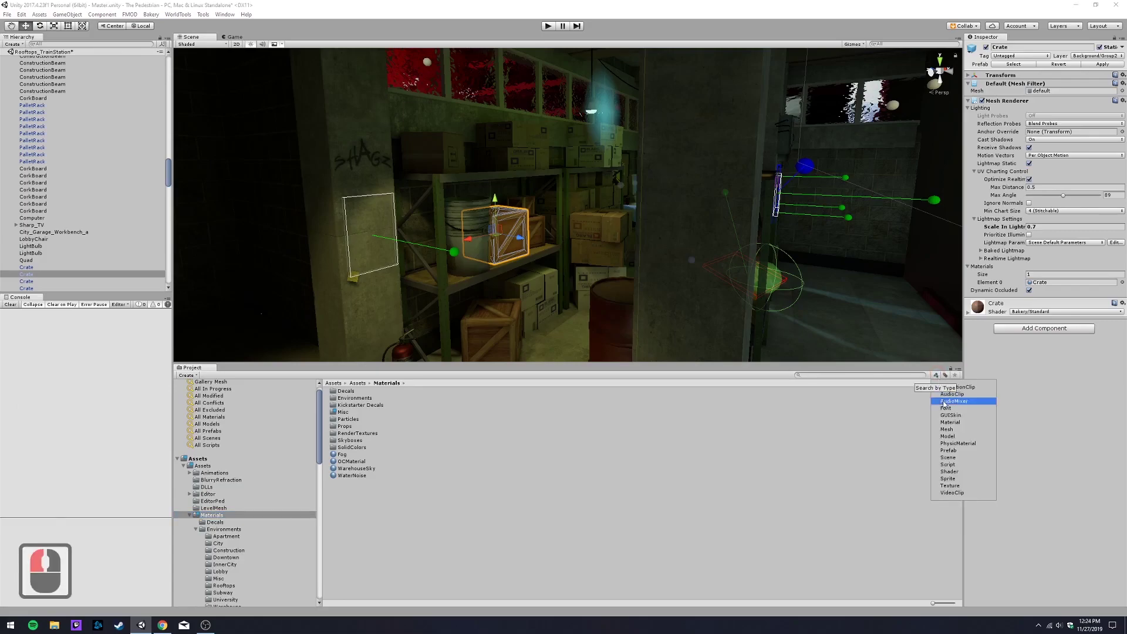
left_click(947, 431)
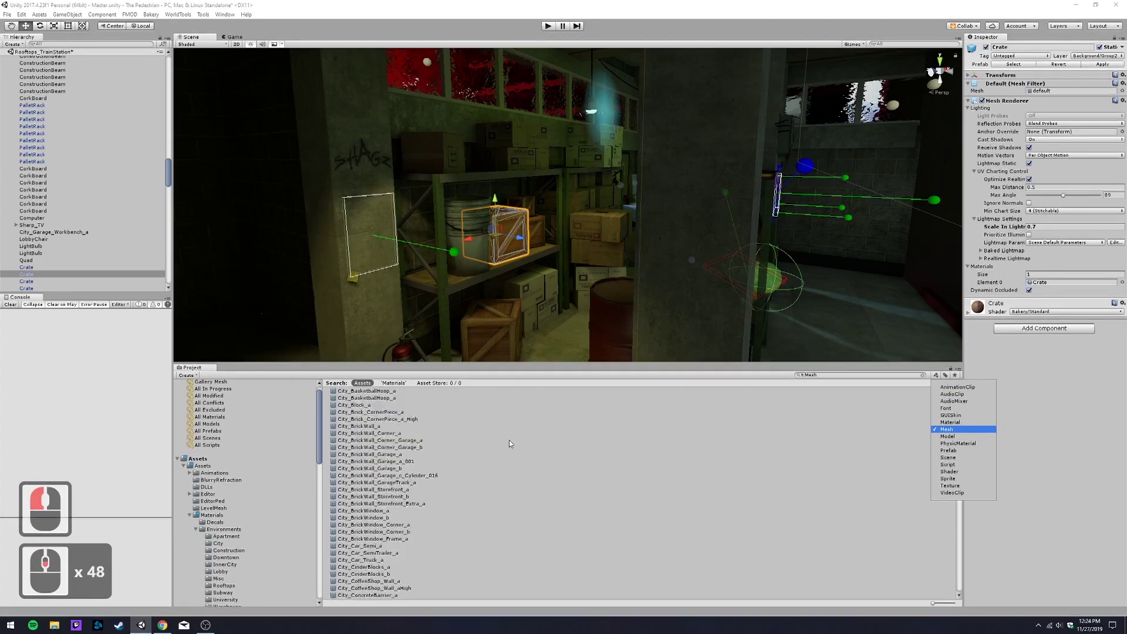
left_click(975, 432)
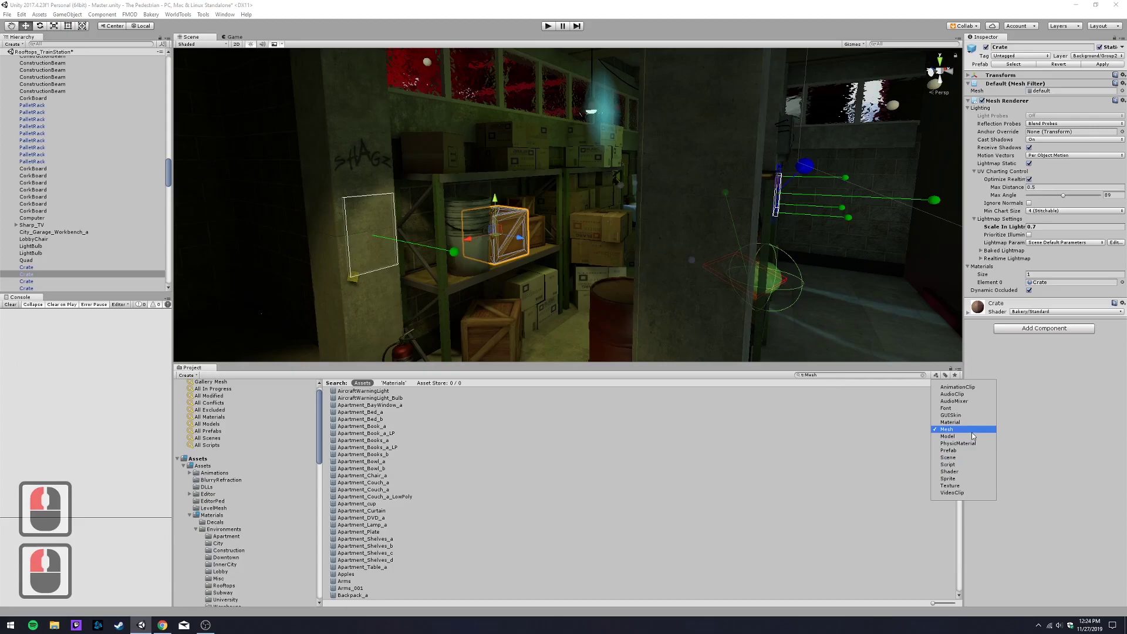
left_click(972, 455)
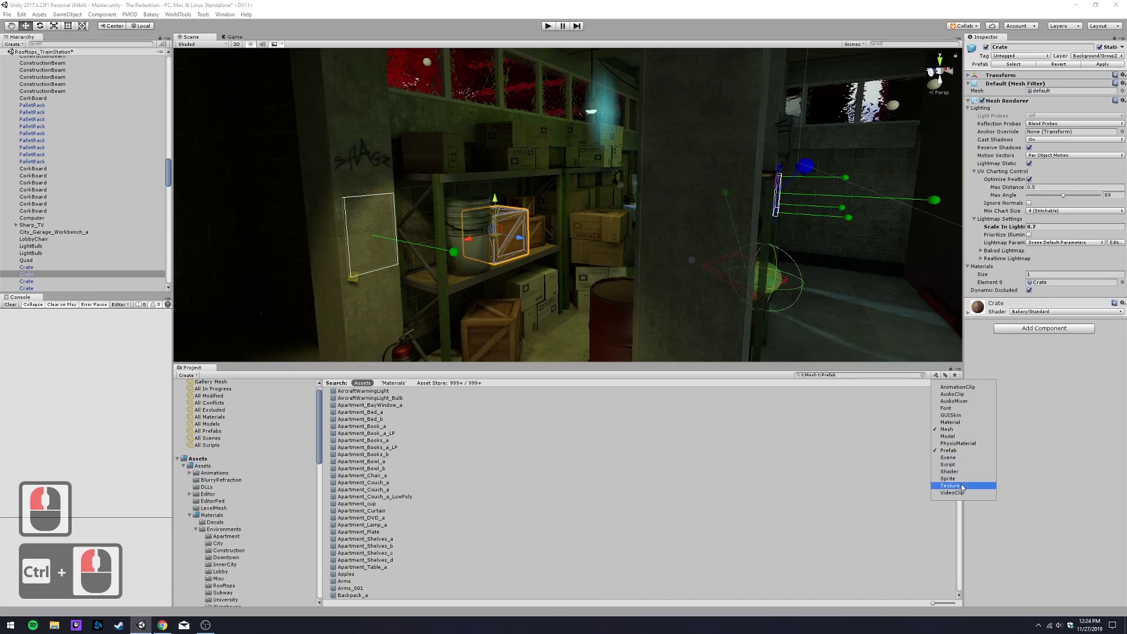
left_click(963, 487)
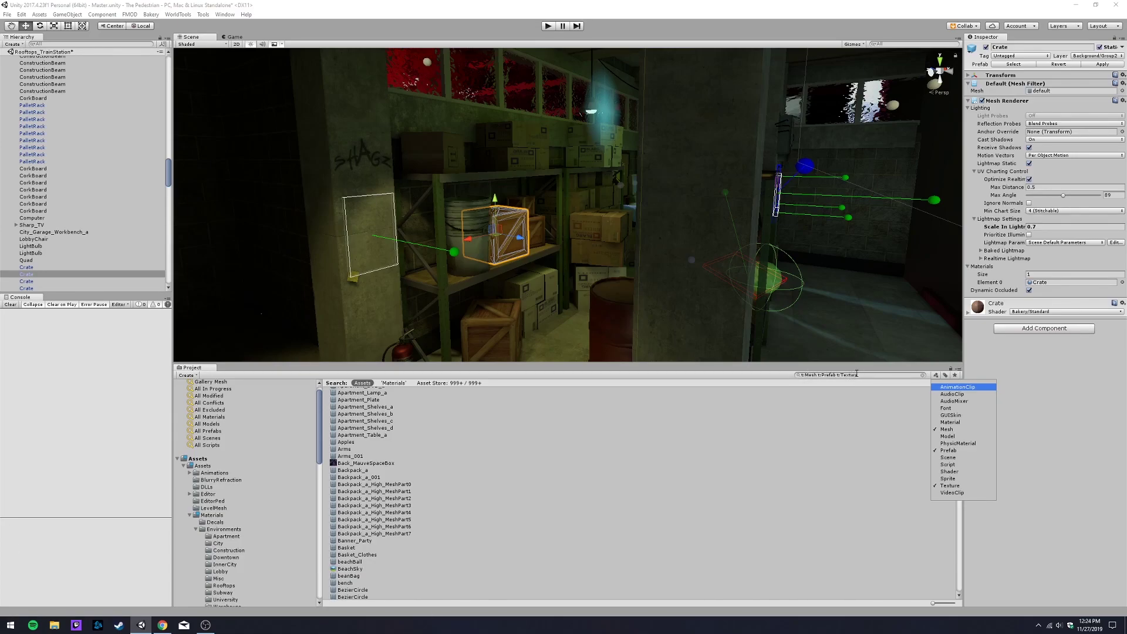
- Replace the search text with the typed filter t:mesh, correcting a mistyped letter
left_click(804, 378)
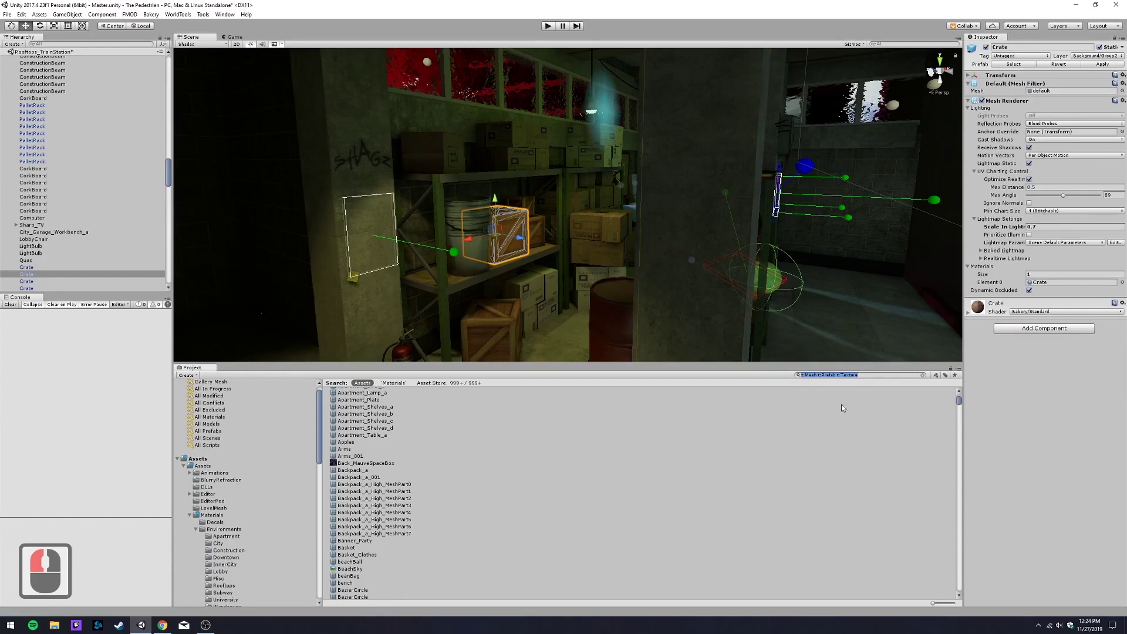
type("t")
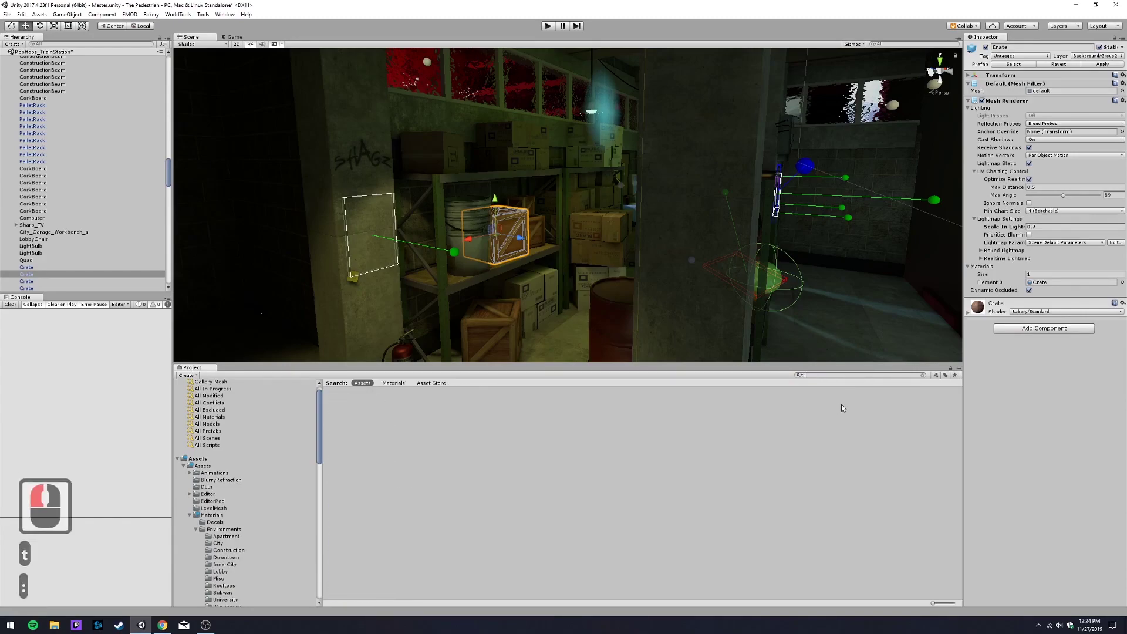
type("mre")
key("BackSpace")
key("BackSpace")
type("sh")
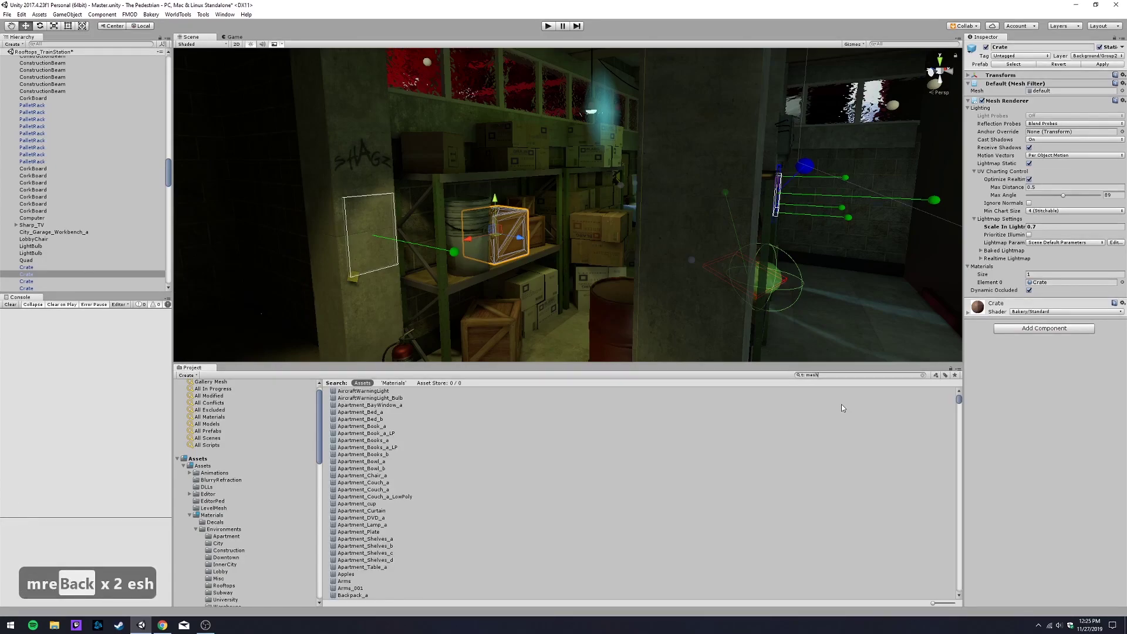
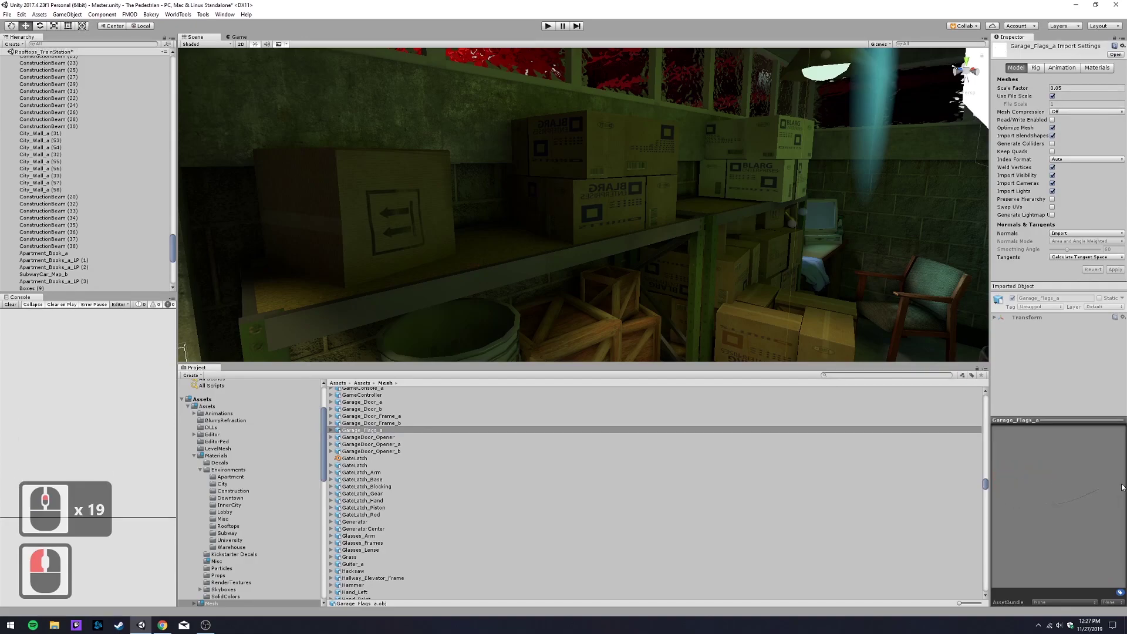
- Add a new asset label 'tutorial' to the Garage_Flags_a mesh
left_click(1099, 583)
left_click(1122, 594)
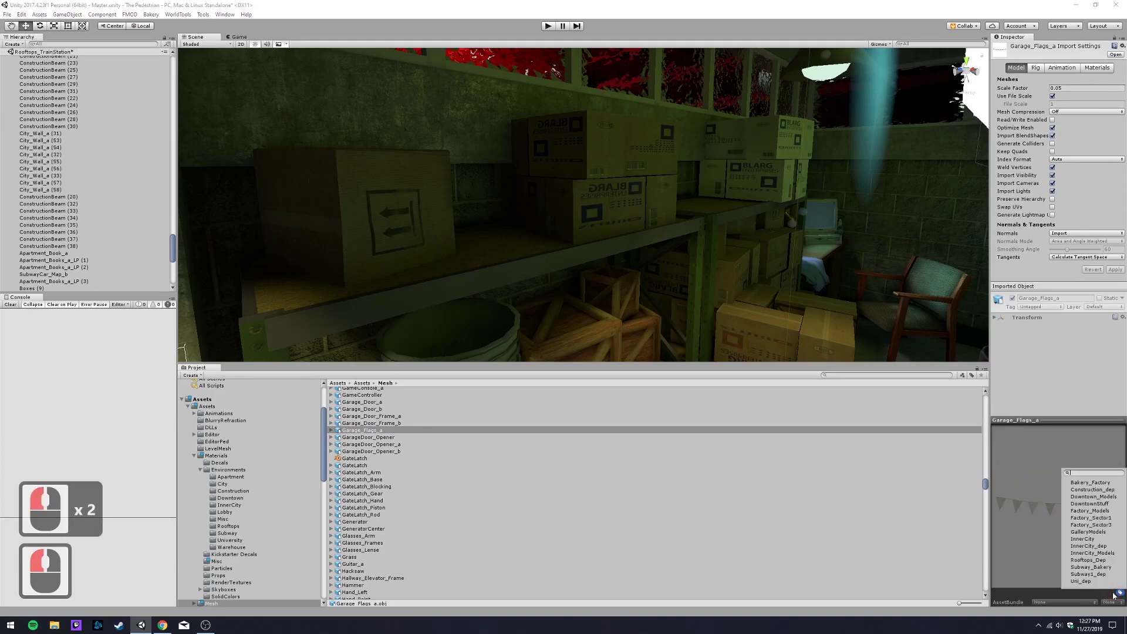
type("tutorial")
key("Return")
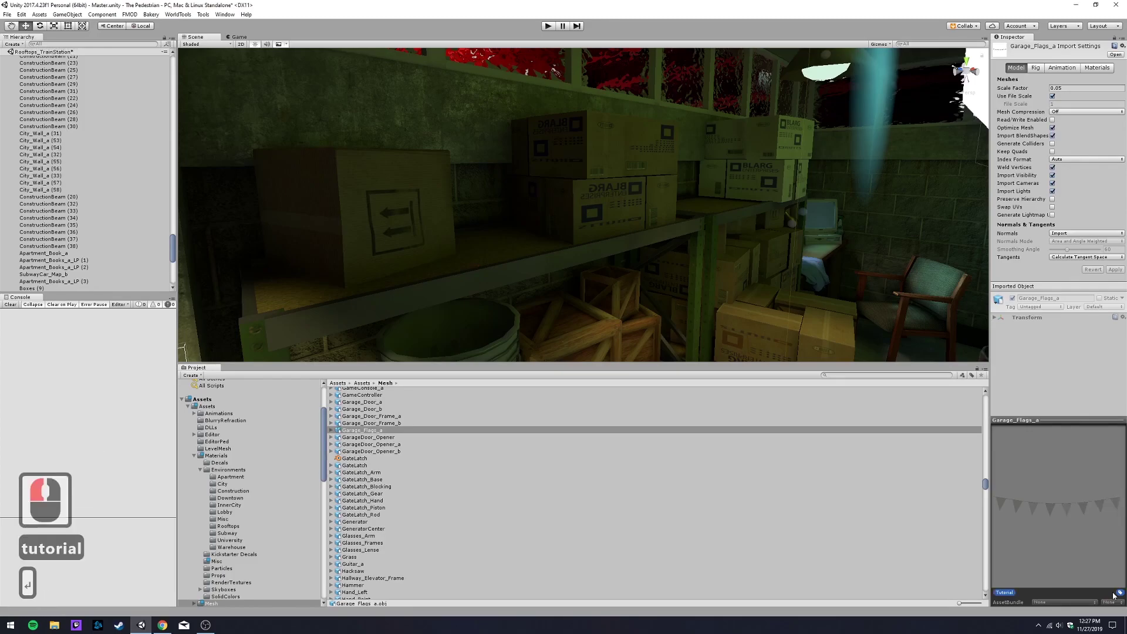